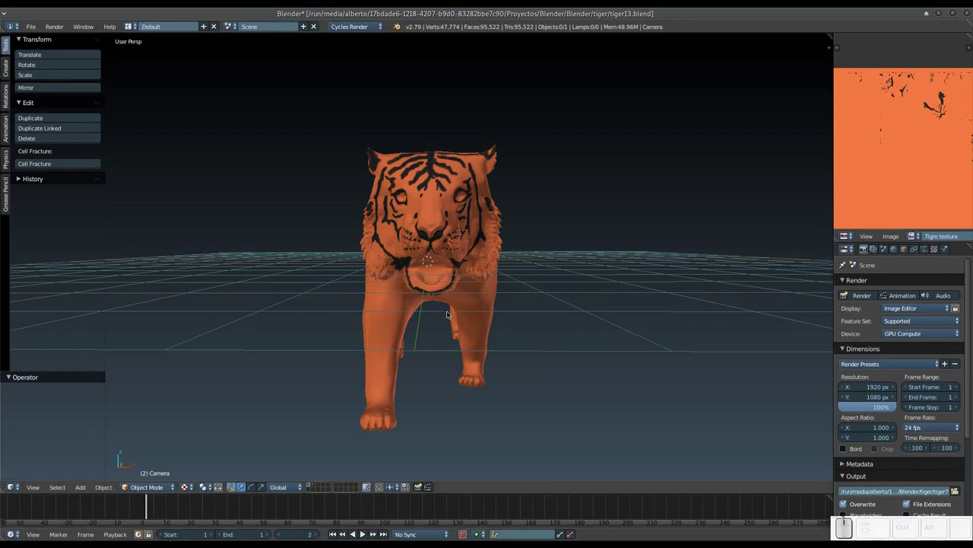
Orbit around the tiger model to inspect it, returning to a front-facing view.
drag(450, 309, 449, 307)
drag(450, 306, 451, 295)
drag(452, 304, 450, 302)
drag(452, 303, 469, 253)
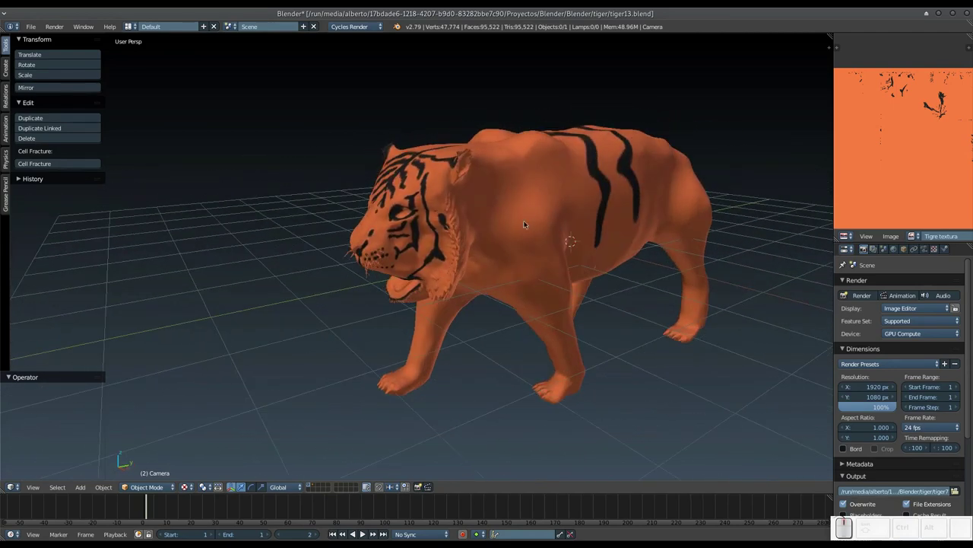
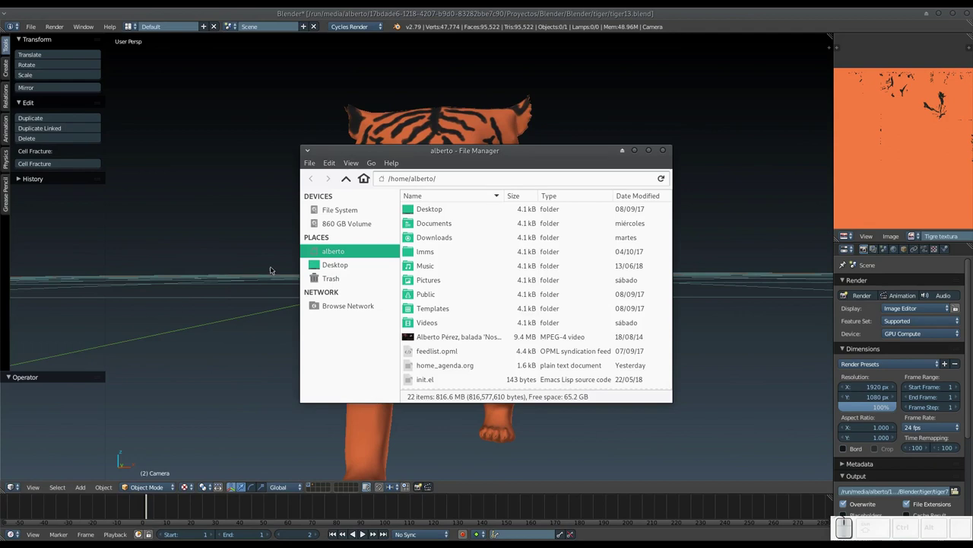
In the Pictures folder, locate and open the tiger front.jpg reference photo.
click(433, 283)
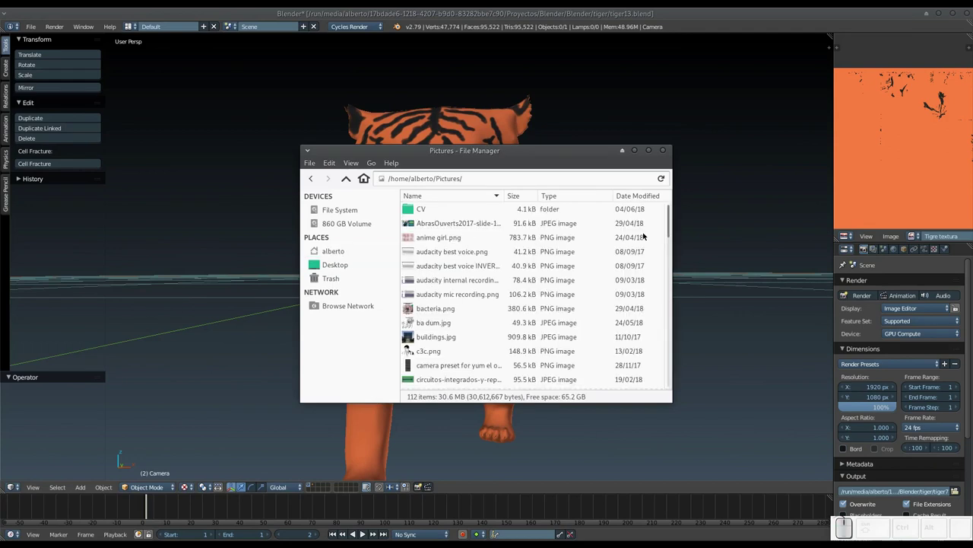
drag(673, 231, 640, 348)
click(438, 293)
click(665, 152)
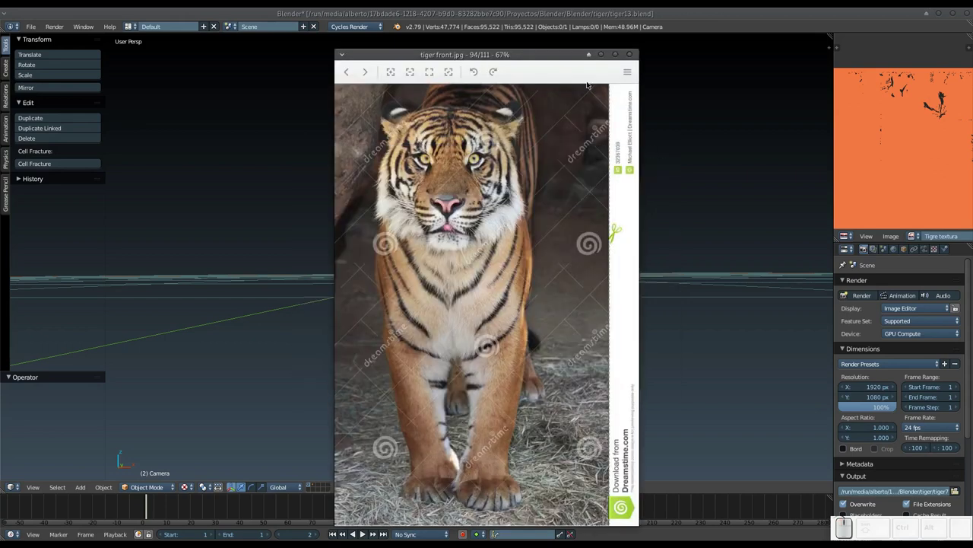
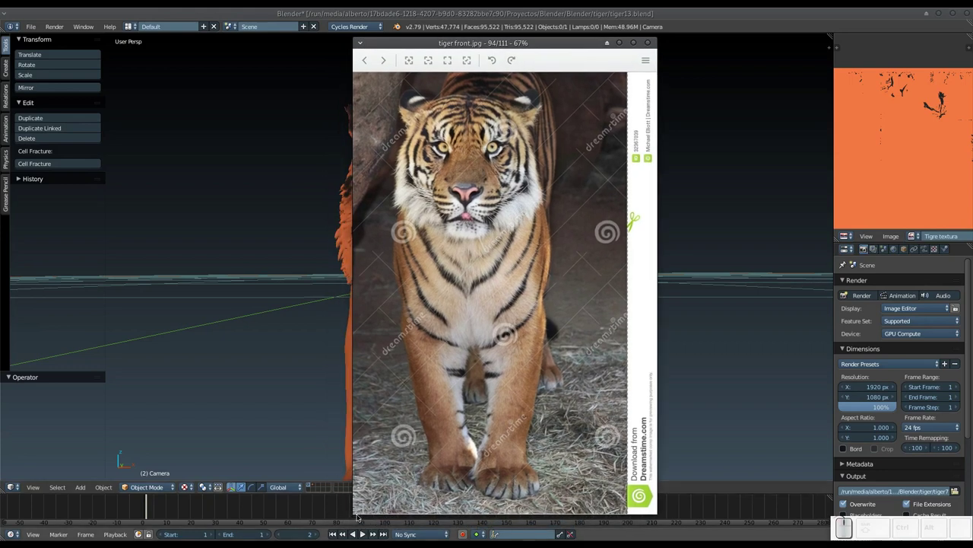
Switch to the image viewer and shrink its window to a small reference size.
click(360, 516)
key(alt+Tab)
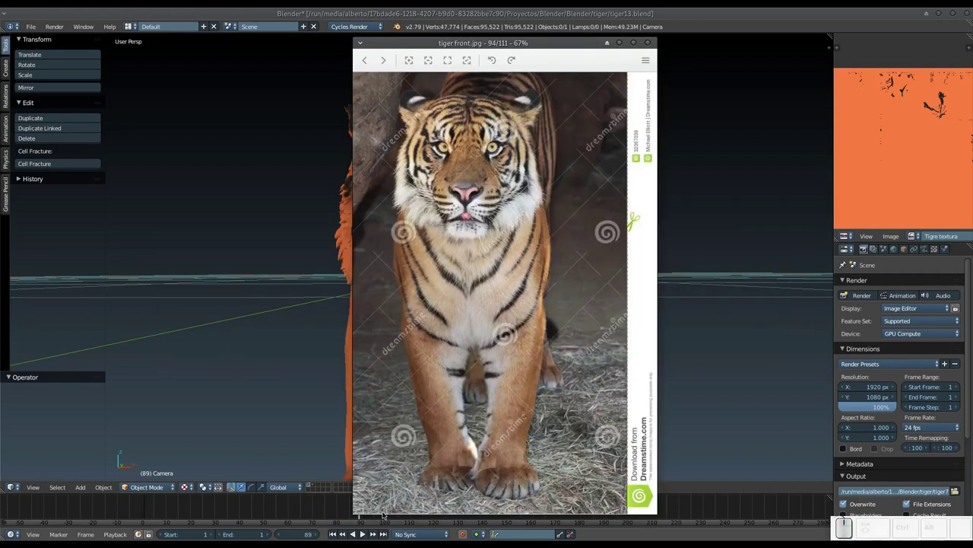
drag(511, 333, 438, 223)
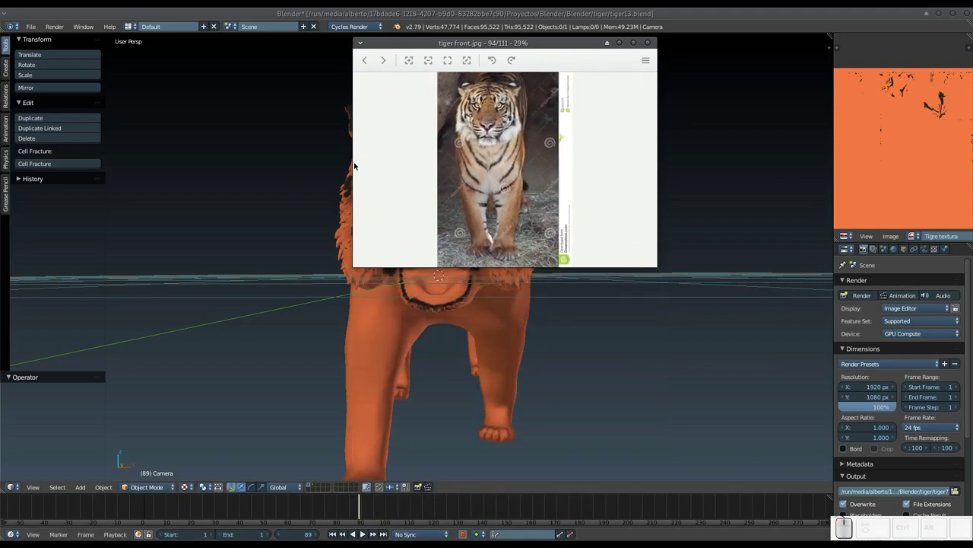
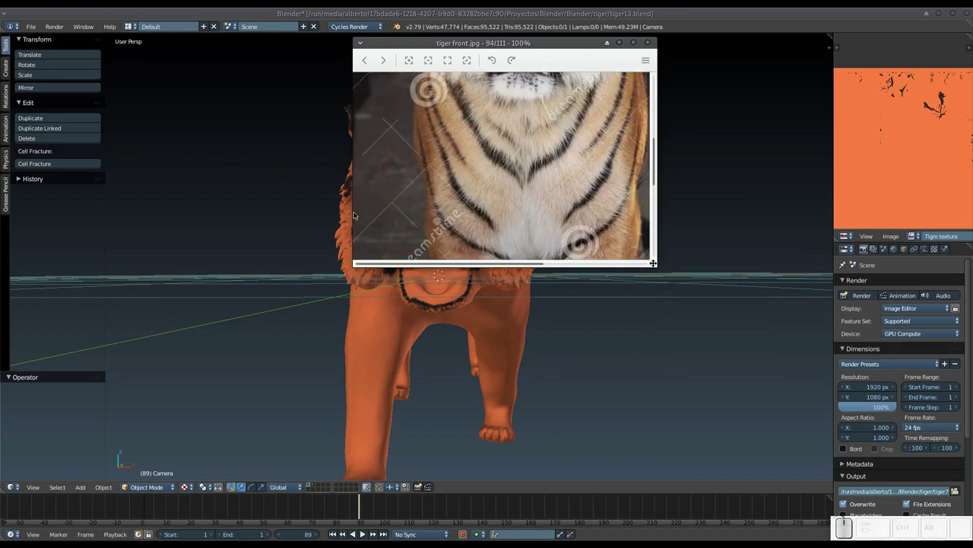
drag(343, 271, 344, 271)
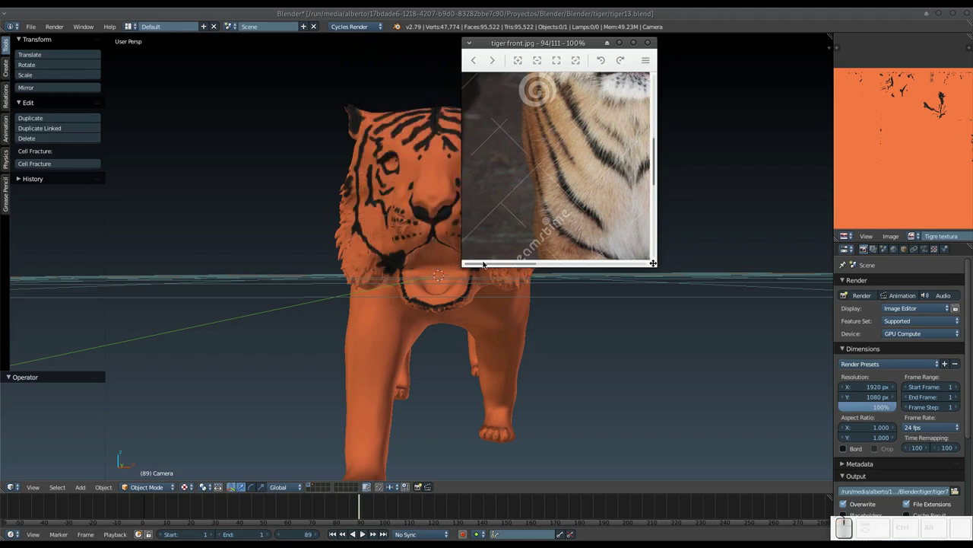
Zoom the photo out to 35% so the whole tiger fits, then park the window top-right.
key(KP_Subtract)
key(KP_Subtract)
middle_click(344, 270)
scroll(up, 3)
click(344, 270)
click(344, 271)
click(343, 270)
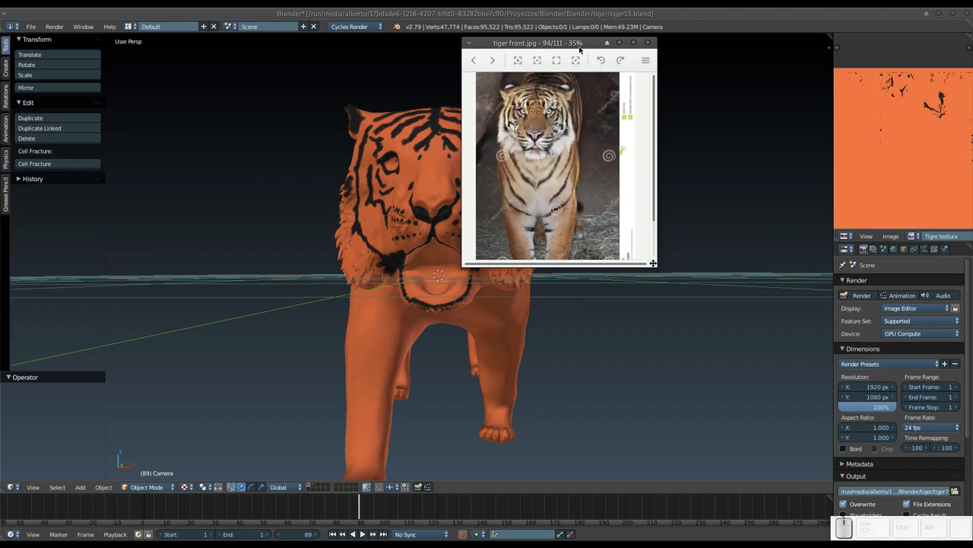
drag(344, 271, 343, 271)
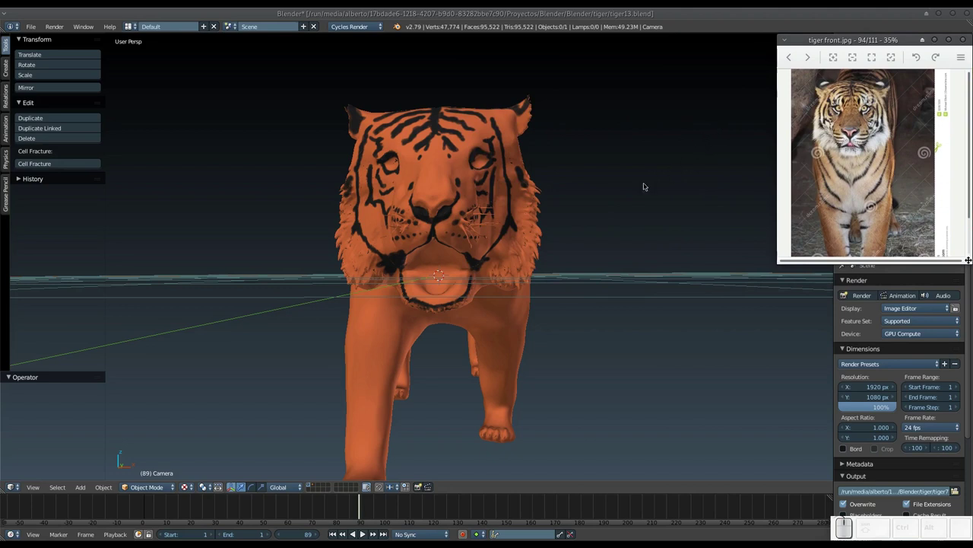
Select the tiger, switch it to Texture Paint mode and set the brush colour to white.
middle_click(441, 199)
right_click(454, 195)
click(137, 489)
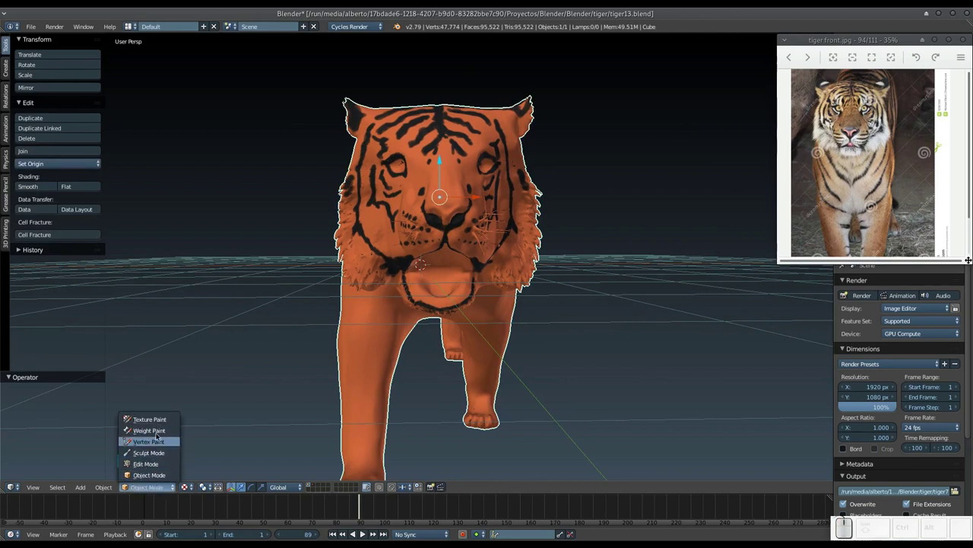
click(160, 421)
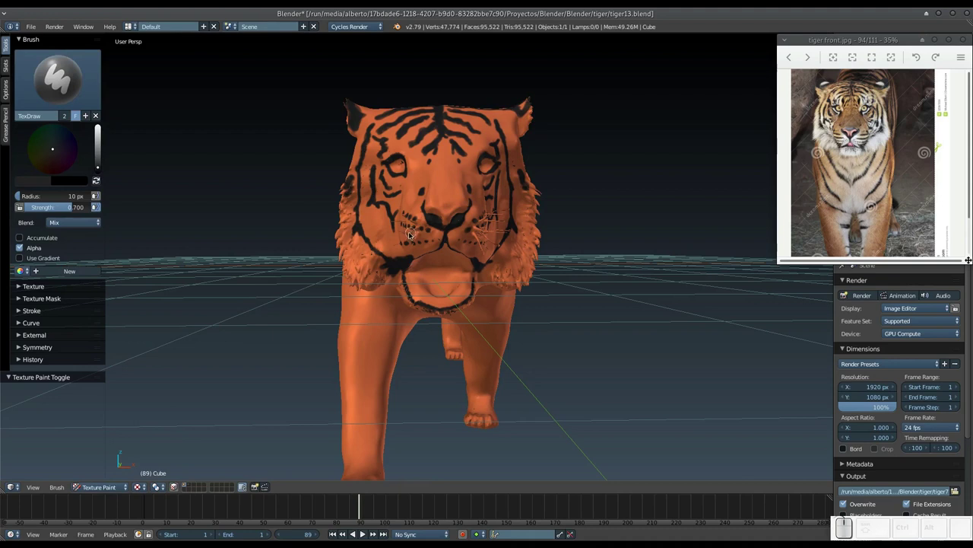
middle_click(410, 237)
drag(99, 159, 94, 116)
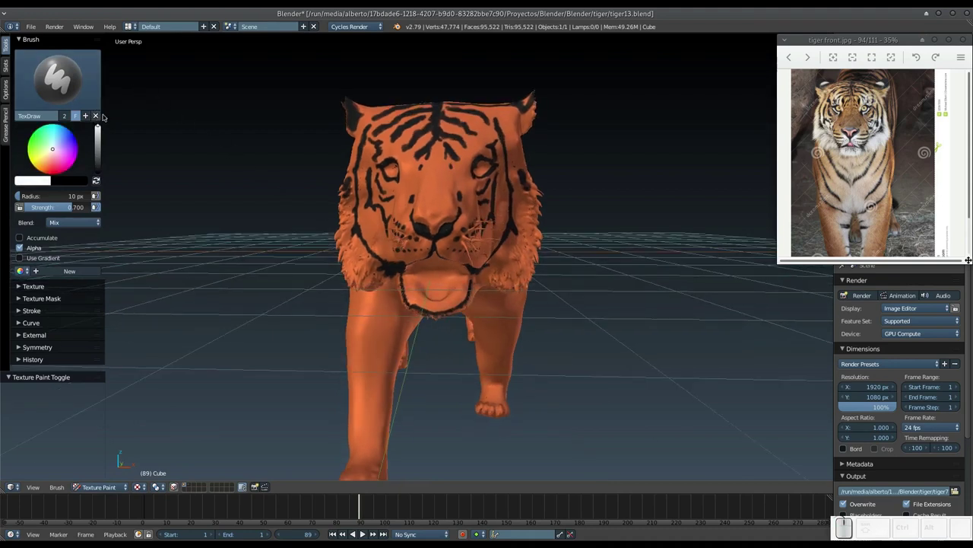
Zoom toward the face and begin reducing the brush radius.
drag(453, 296, 473, 300)
scroll(up, 3)
key(KP_Add)
scroll(up, 3)
middle_click(476, 311)
middle_click(500, 293)
Shrink the brush radius to 6 px and dab the first white onto the tiger's cheek.
key(f)
click(506, 304)
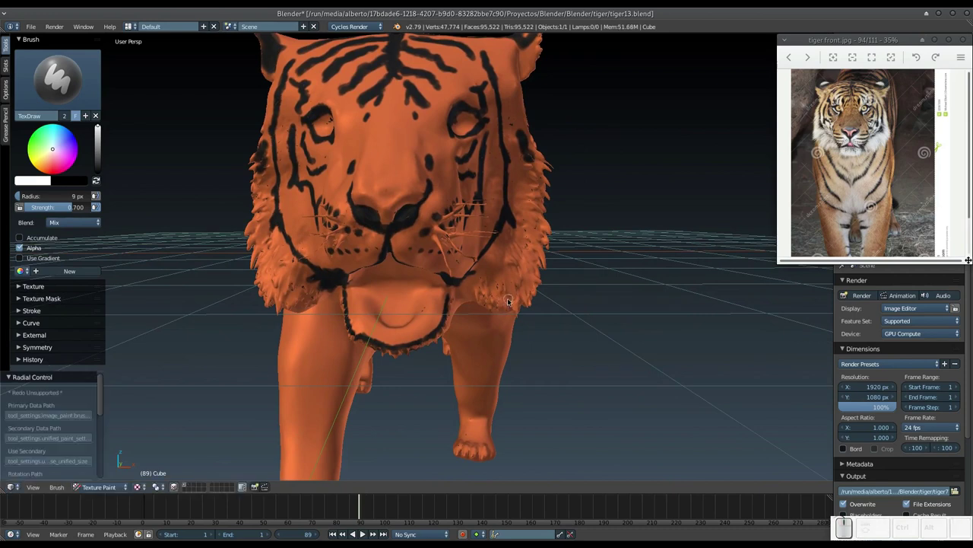
key(f)
click(505, 303)
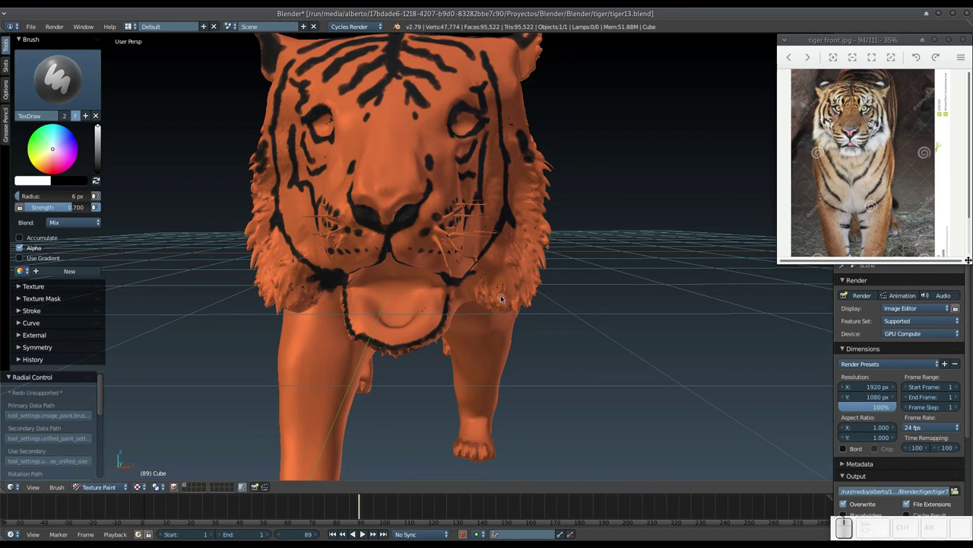
click(480, 276)
click(479, 278)
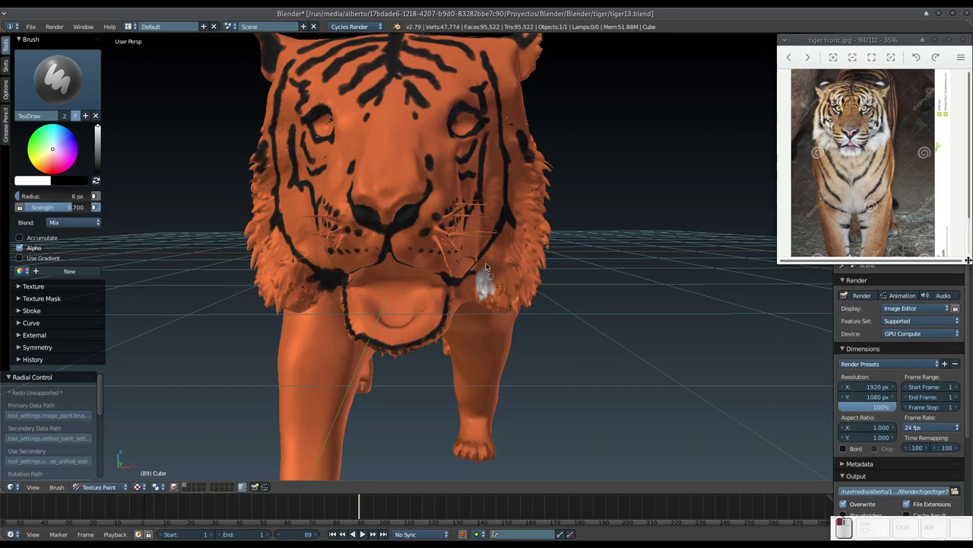
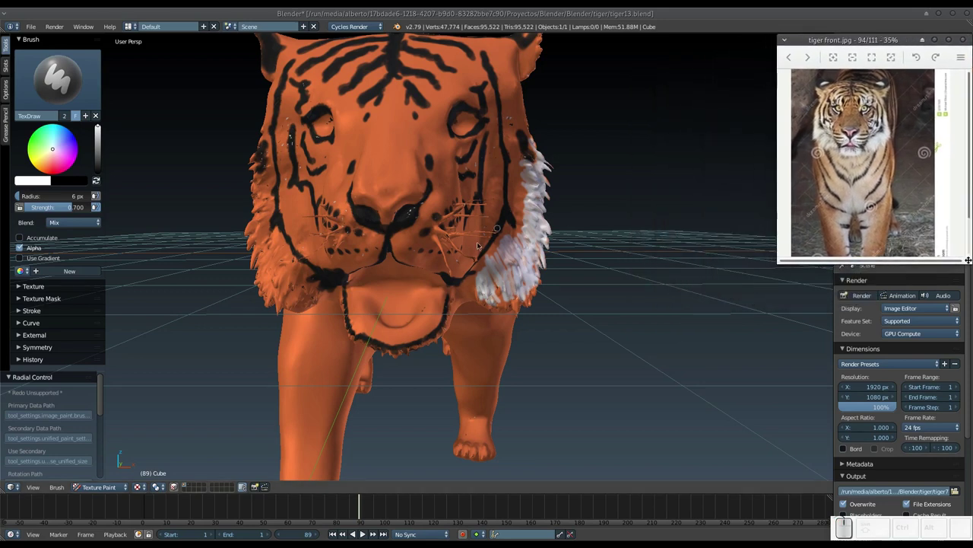
Paint white fur down the first cheek and along the lower jaw edge.
middle_click(466, 270)
drag(483, 224, 510, 223)
drag(501, 222, 457, 271)
drag(454, 276, 446, 293)
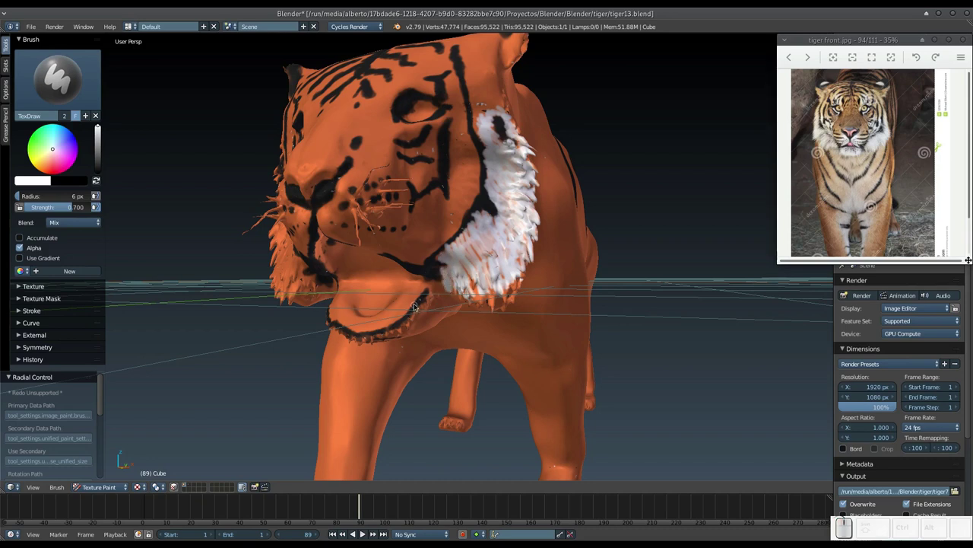
drag(433, 302, 379, 330)
middle_click(388, 333)
drag(386, 316, 368, 318)
middle_click(358, 322)
scroll(up, 3)
middle_click(347, 329)
drag(367, 335, 469, 292)
Orbit to the other side and fill the second cheek with white fur.
middle_click(486, 280)
middle_click(485, 278)
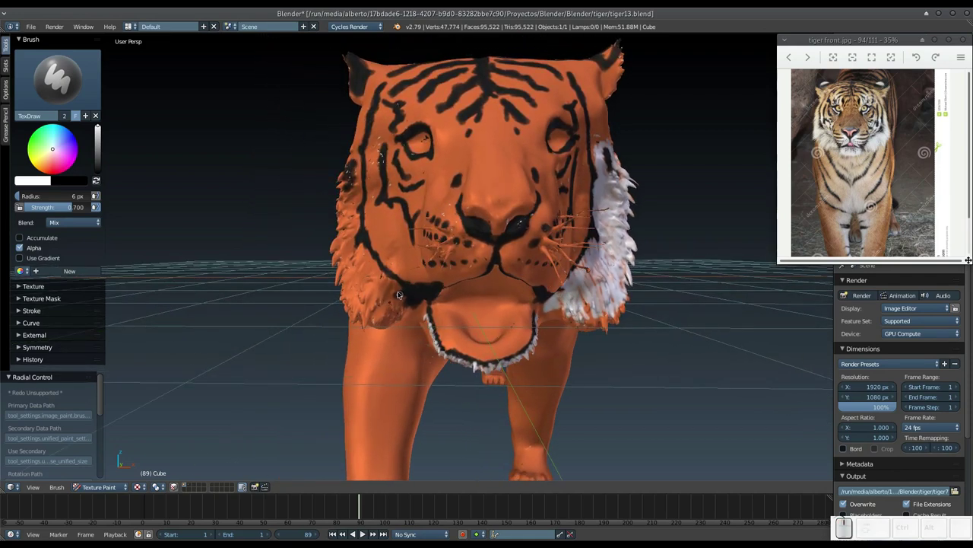
drag(395, 308, 350, 267)
drag(349, 262, 333, 254)
middle_click(330, 257)
drag(348, 234, 339, 306)
middle_click(337, 305)
drag(369, 305, 346, 298)
middle_click(348, 302)
middle_click(373, 257)
middle_click(371, 242)
middle_click(382, 240)
Thicken the white fur down both cheeks and wrap it around the chin.
click(362, 237)
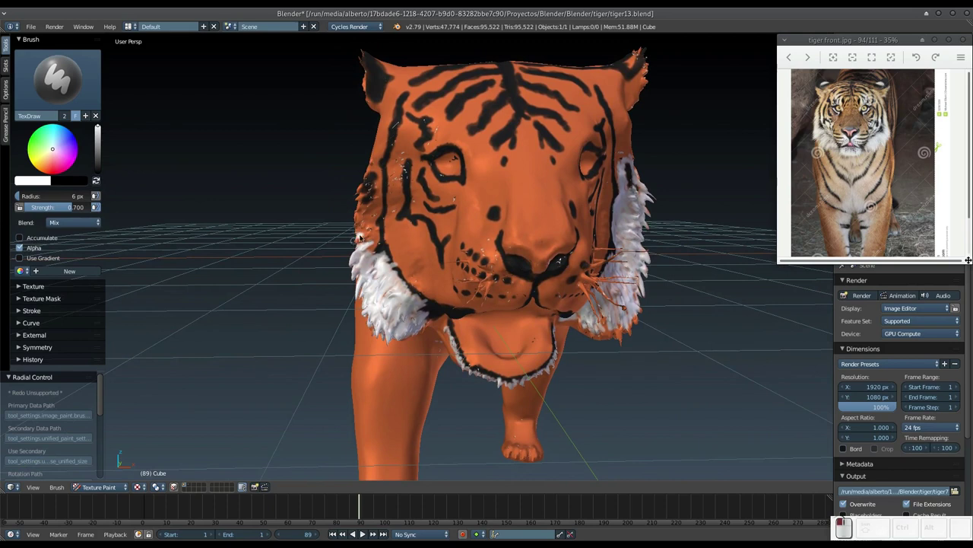
middle_click(343, 239)
drag(360, 238, 380, 313)
drag(390, 312, 408, 298)
middle_click(405, 292)
drag(401, 319, 414, 311)
middle_click(415, 308)
drag(444, 307, 424, 305)
drag(444, 303, 430, 304)
middle_click(430, 305)
middle_click(435, 305)
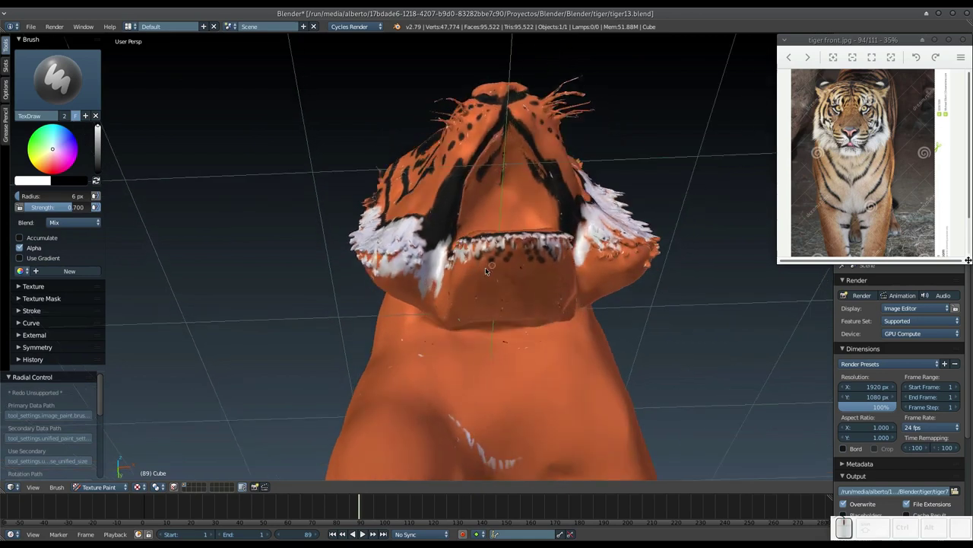
Paint a white fur band under the jaw linking the two cheeks.
drag(479, 253, 524, 256)
drag(516, 251, 541, 257)
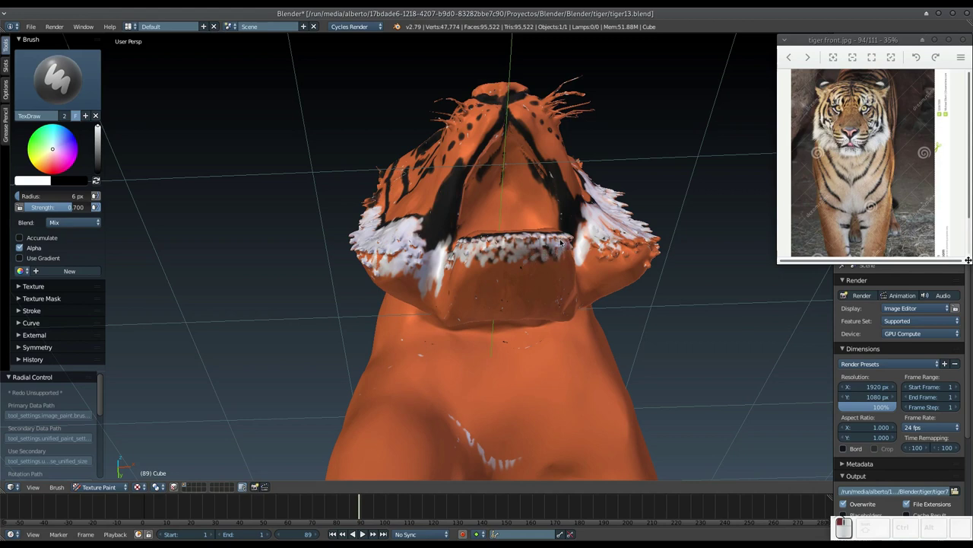
drag(537, 240, 494, 263)
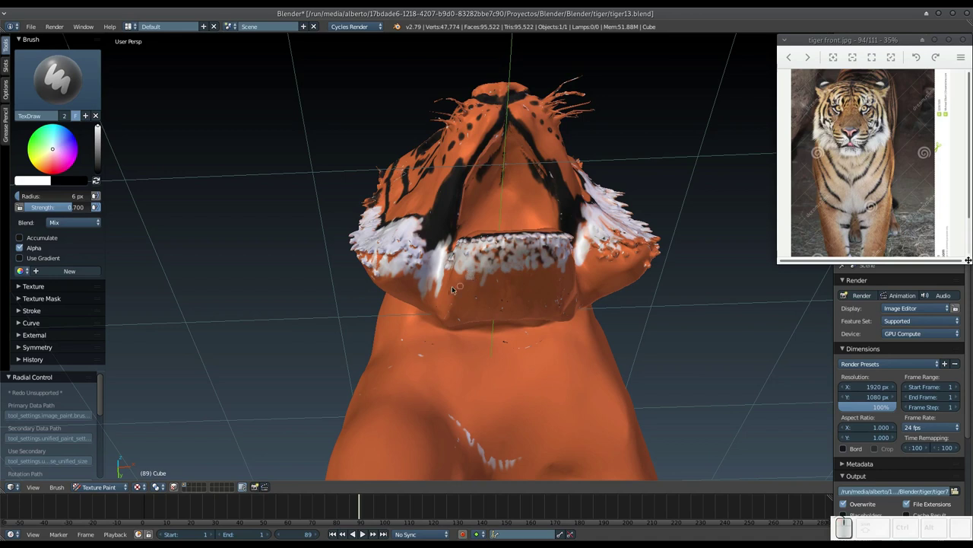
drag(457, 281, 446, 271)
drag(429, 279, 390, 252)
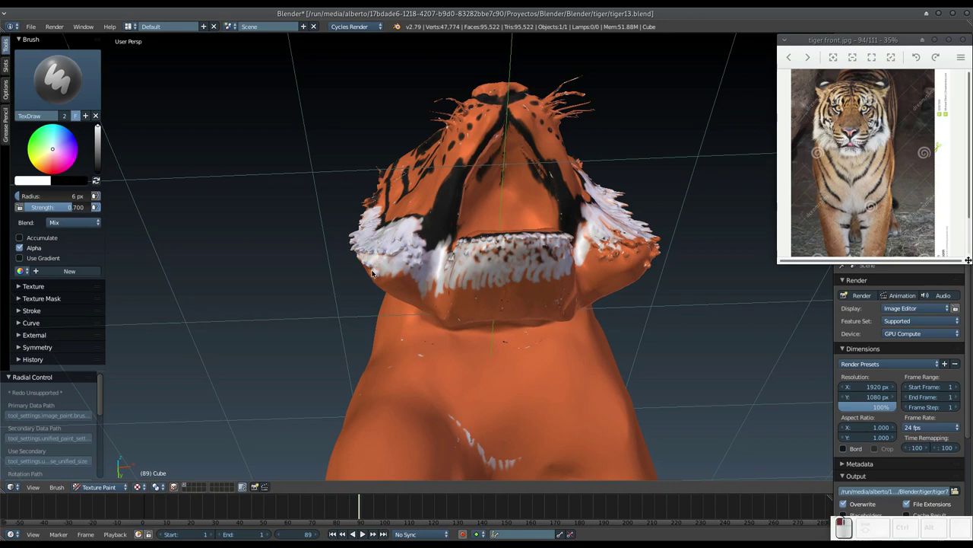
Orbit back to the face and paint a white patch above the first eye.
middle_click(374, 247)
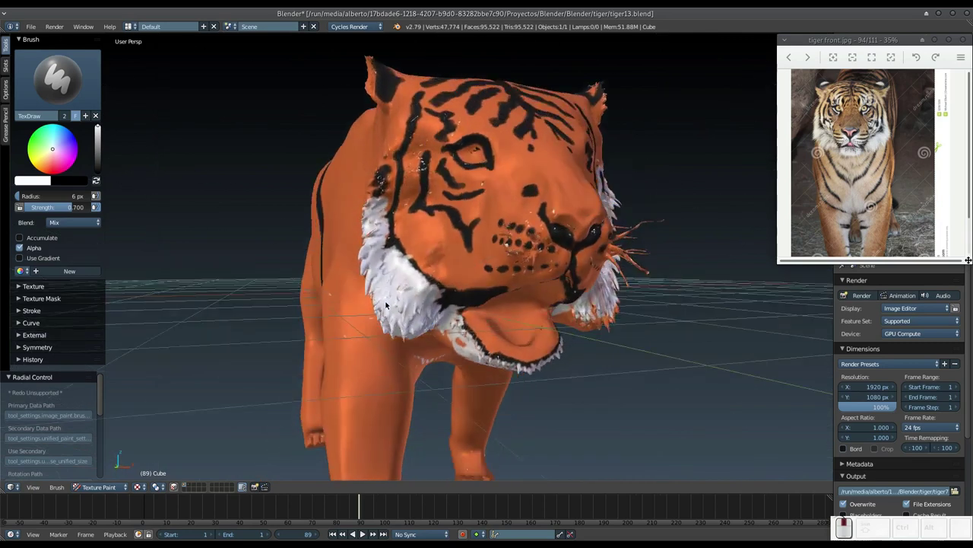
middle_click(387, 293)
middle_click(429, 312)
drag(432, 277, 458, 231)
drag(449, 226, 457, 196)
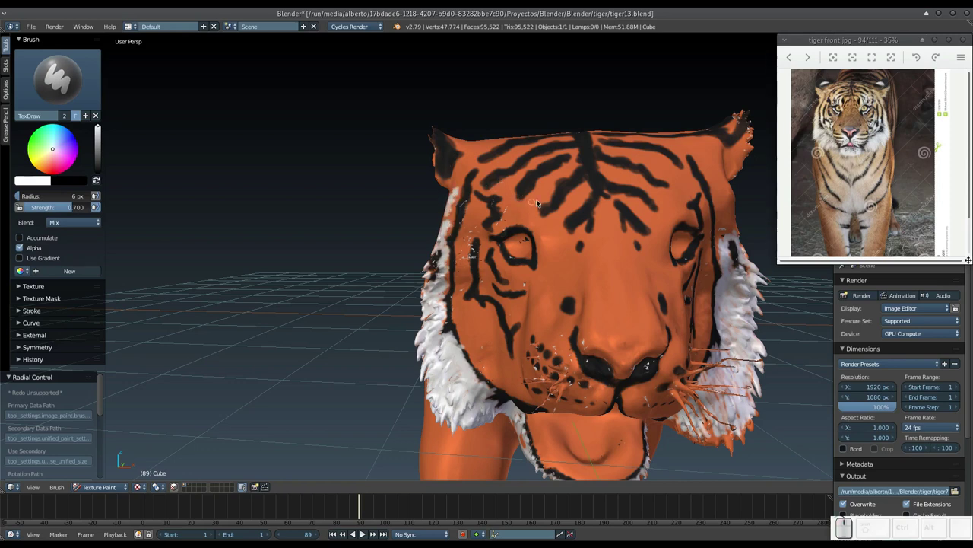
click(536, 197)
drag(533, 196, 540, 235)
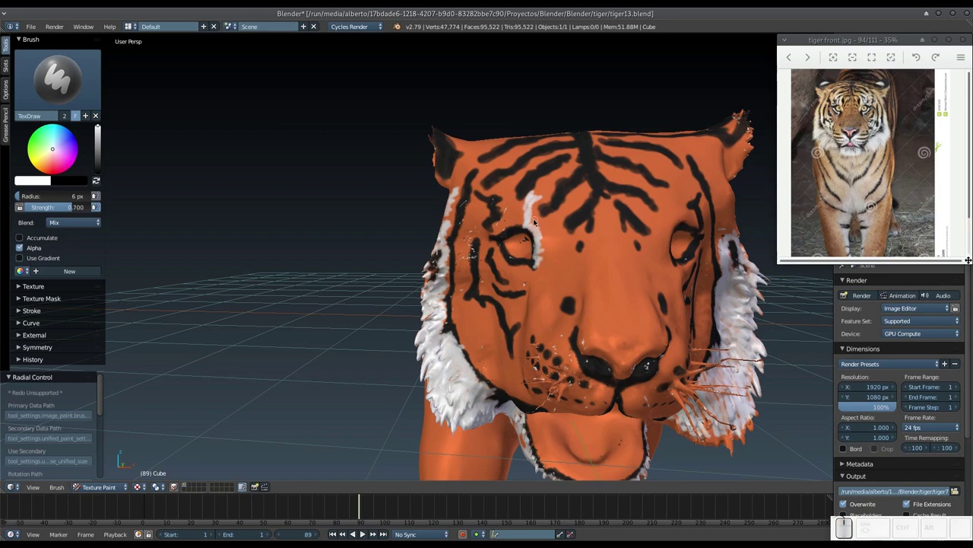
Turn to the front and paint the matching white brow patch above the other eye.
drag(520, 212, 546, 207)
middle_click(546, 215)
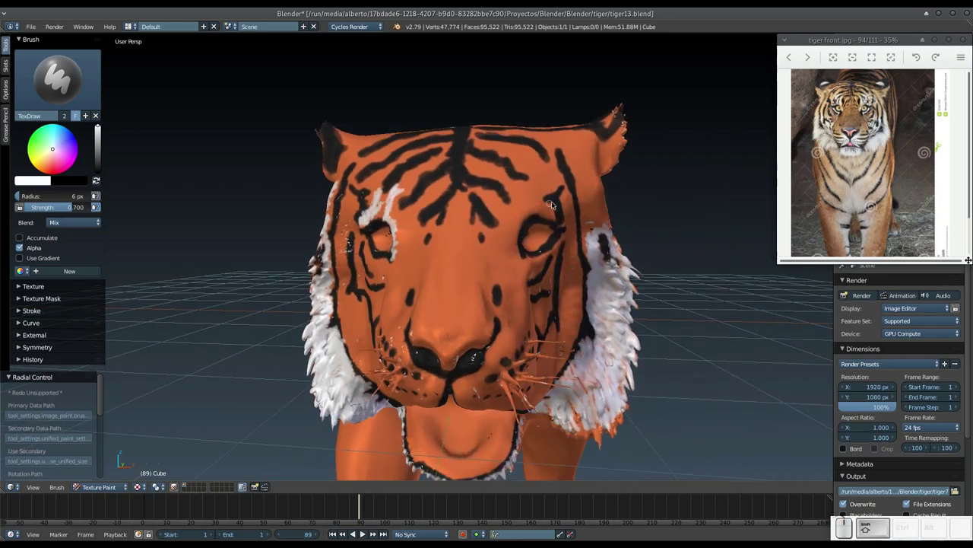
drag(535, 205, 526, 212)
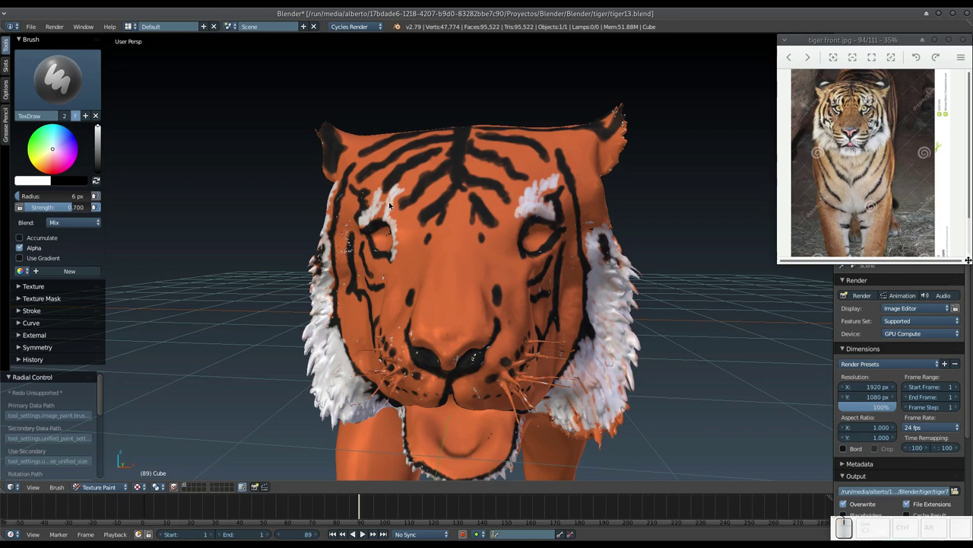
drag(386, 211, 443, 207)
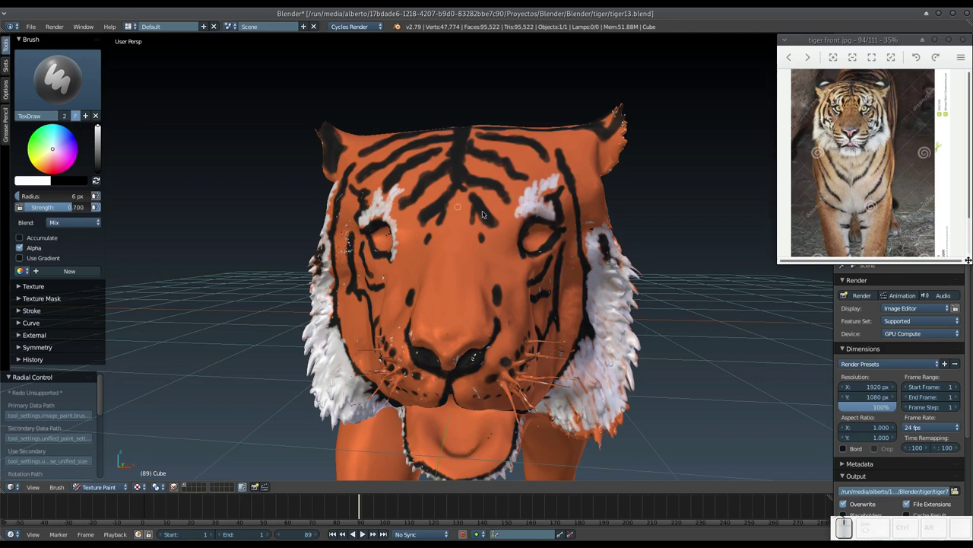
middle_click(519, 232)
Paint a white fur patch on the muzzle below and beside the nose on one side.
middle_click(547, 210)
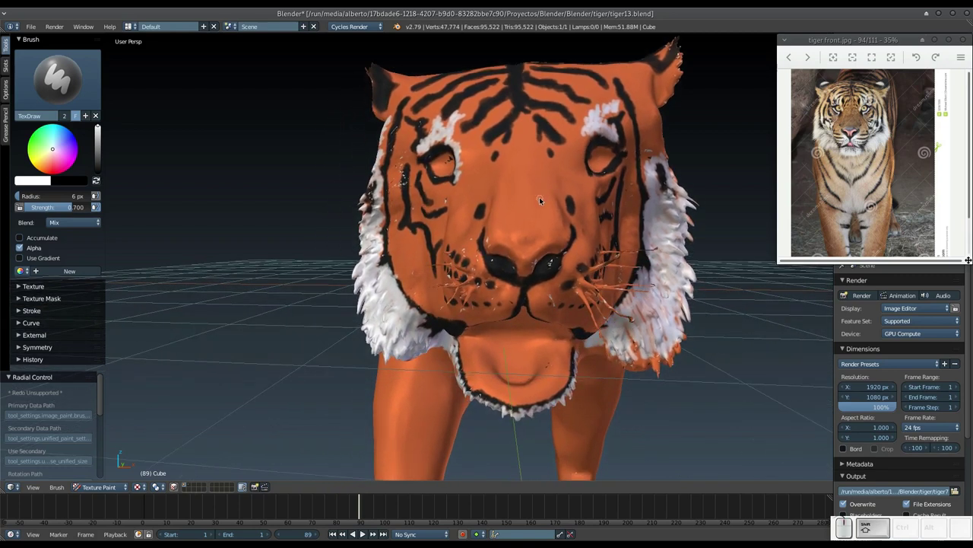
middle_click(521, 233)
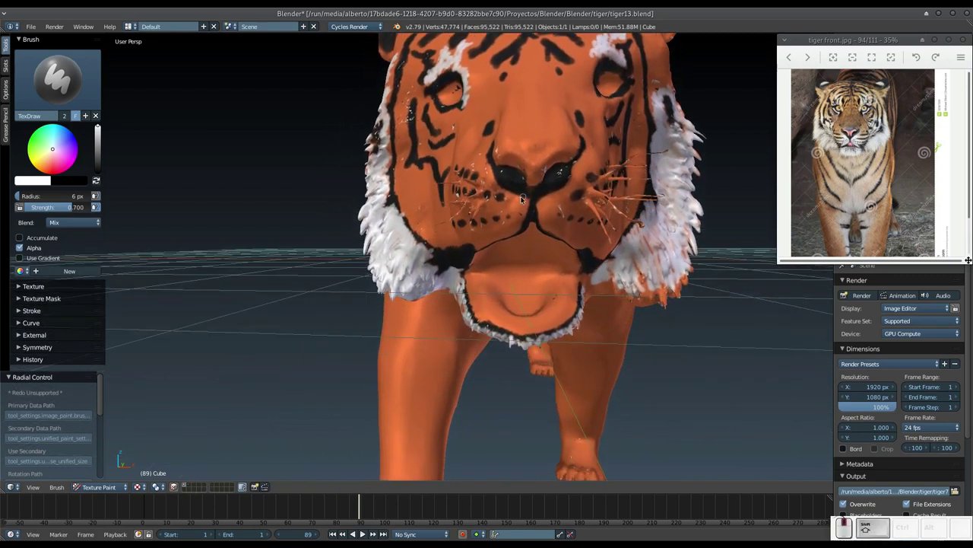
drag(512, 191, 516, 215)
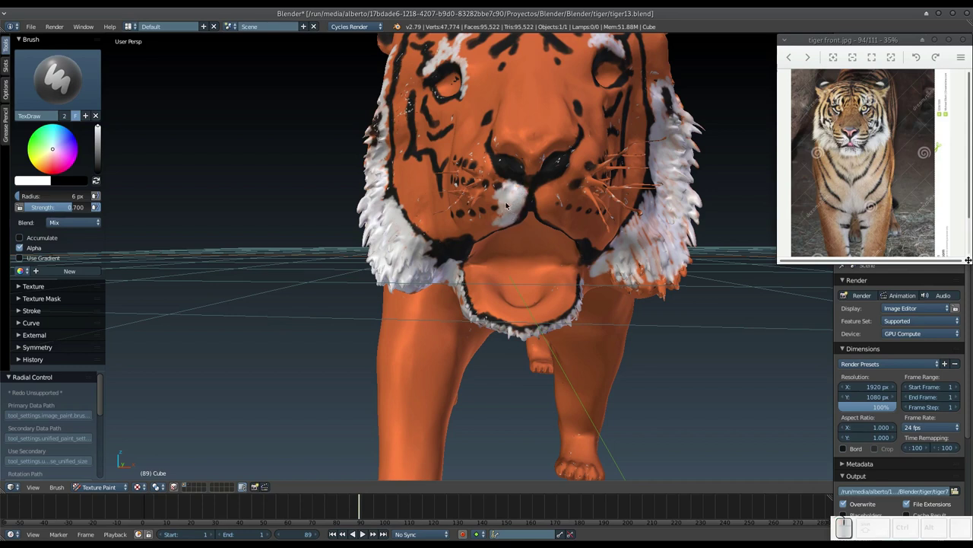
drag(500, 197, 498, 201)
drag(489, 206, 488, 214)
drag(491, 212, 504, 202)
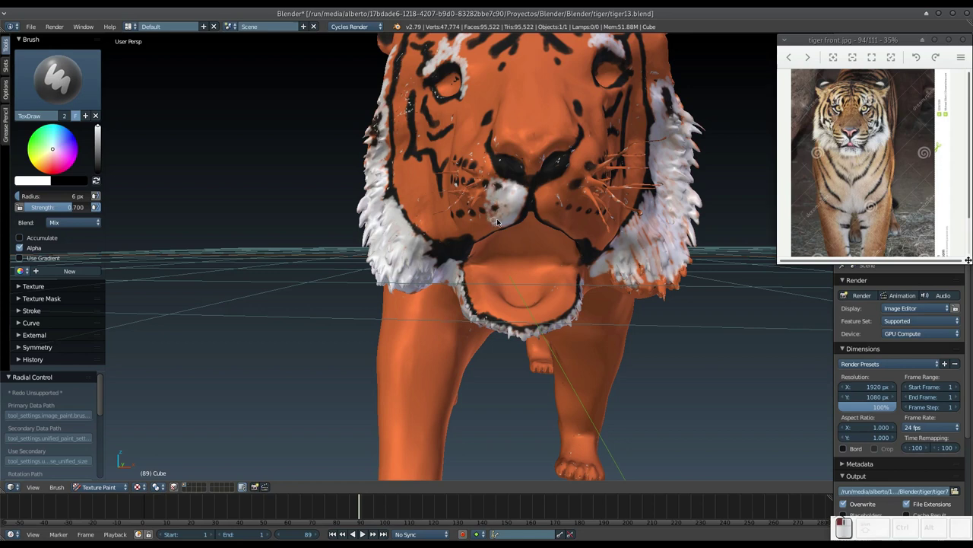
click(495, 219)
Paint white fur on the other side of the muzzle and dab white near the nose.
drag(491, 203, 521, 216)
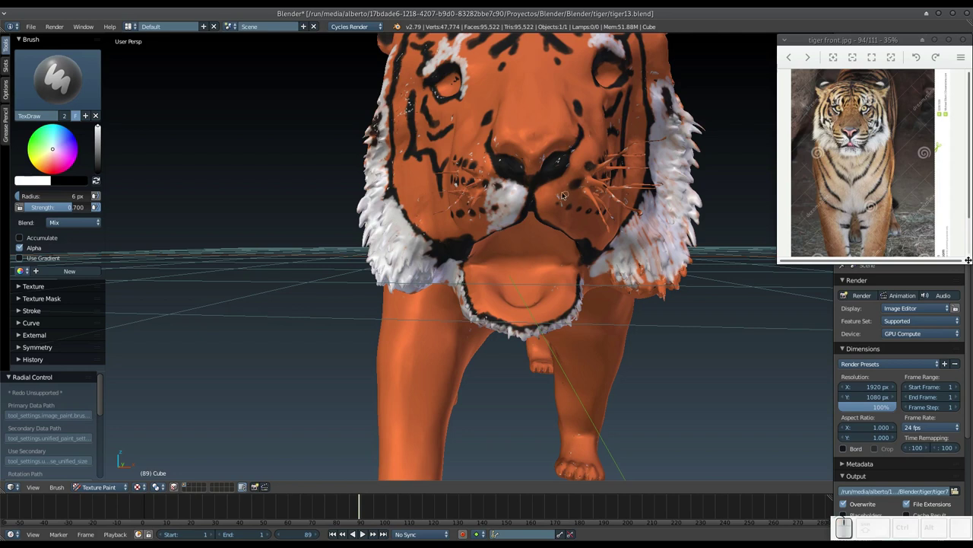
drag(544, 192, 539, 203)
drag(534, 200, 555, 205)
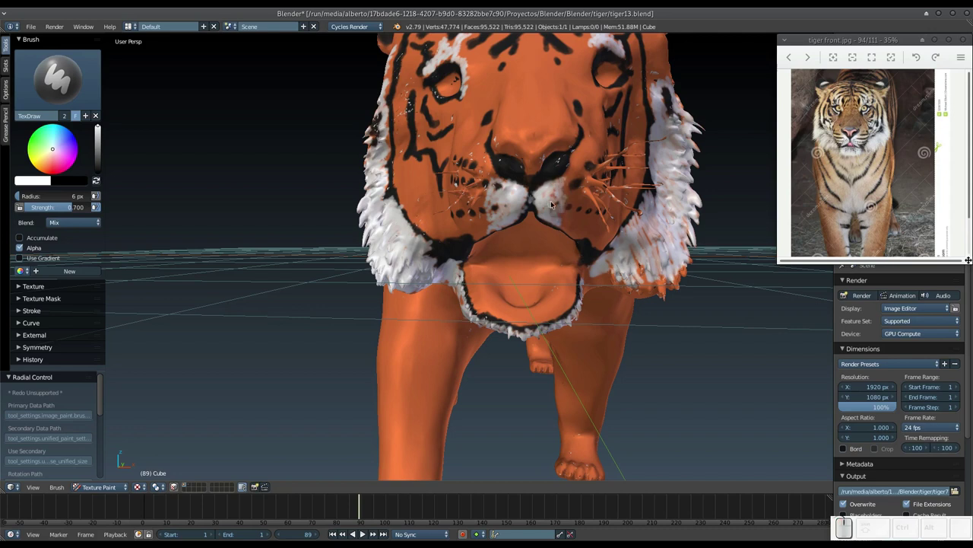
click(498, 179)
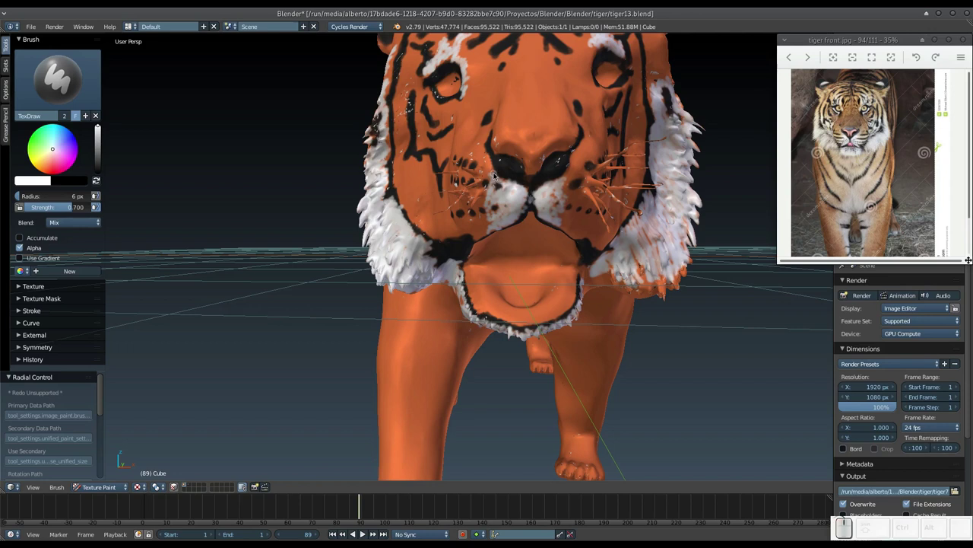
click(493, 169)
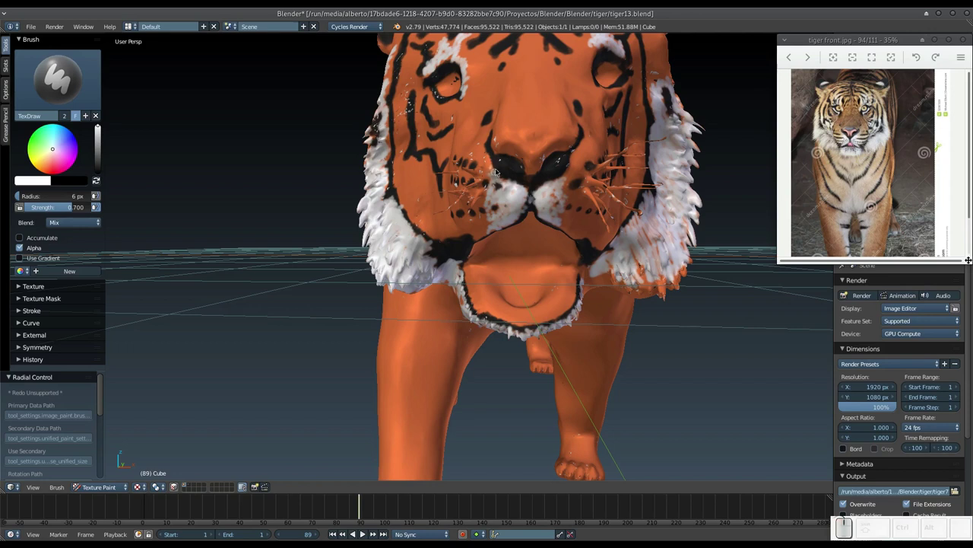
Touch up the white muzzle fur with sweeping strokes across both sides.
drag(494, 168, 558, 187)
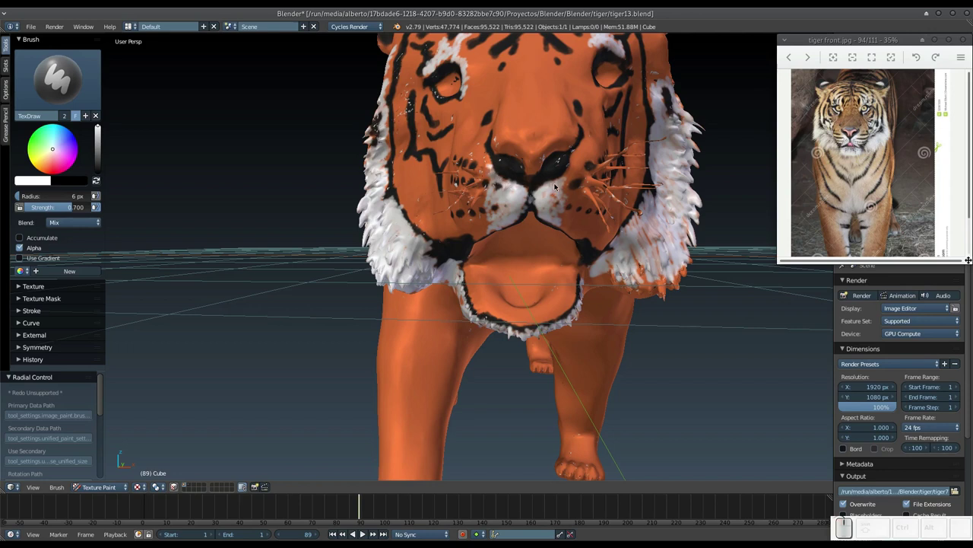
drag(562, 186, 497, 169)
drag(490, 164, 572, 181)
click(574, 178)
drag(546, 225, 511, 245)
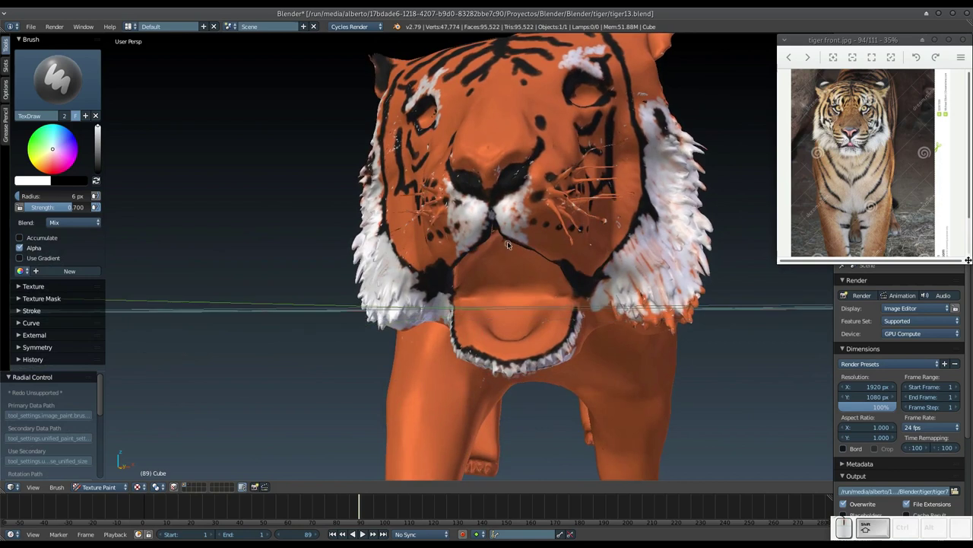
From a side view, spread white fur across the cheek's whisker-pad area toward the muzzle.
middle_click(520, 245)
click(558, 242)
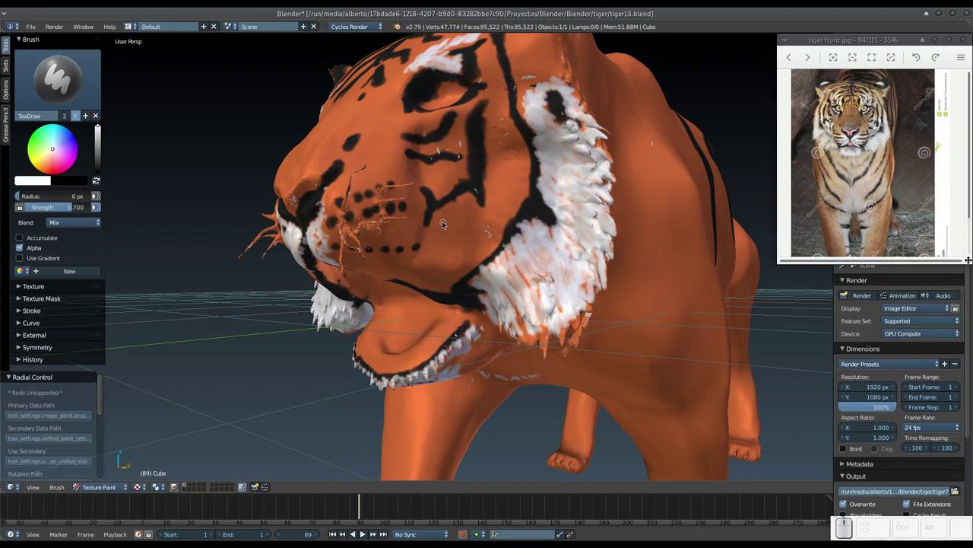
drag(448, 219, 489, 181)
drag(489, 183, 487, 213)
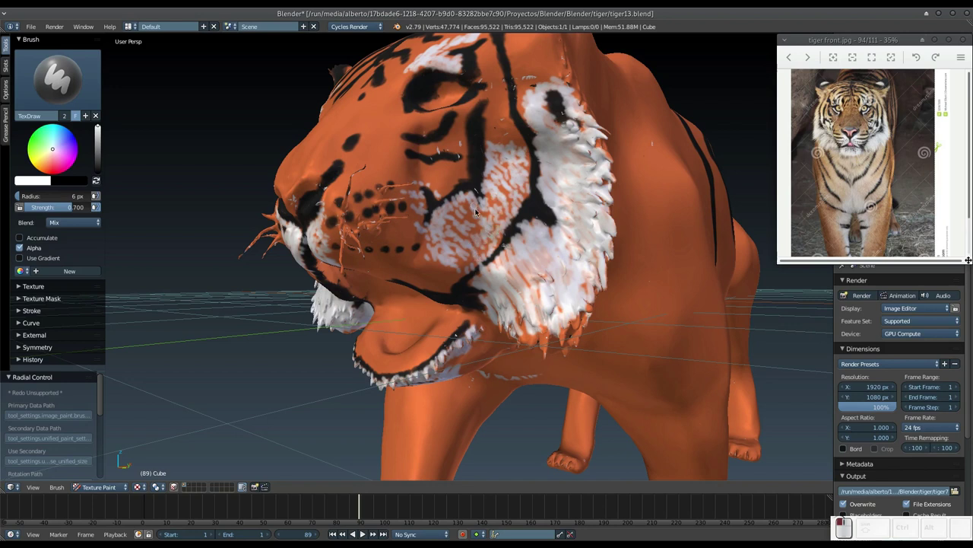
Paint streaky white TexDraw strokes across the opposite cheek after orbiting to it.
middle_click(478, 218)
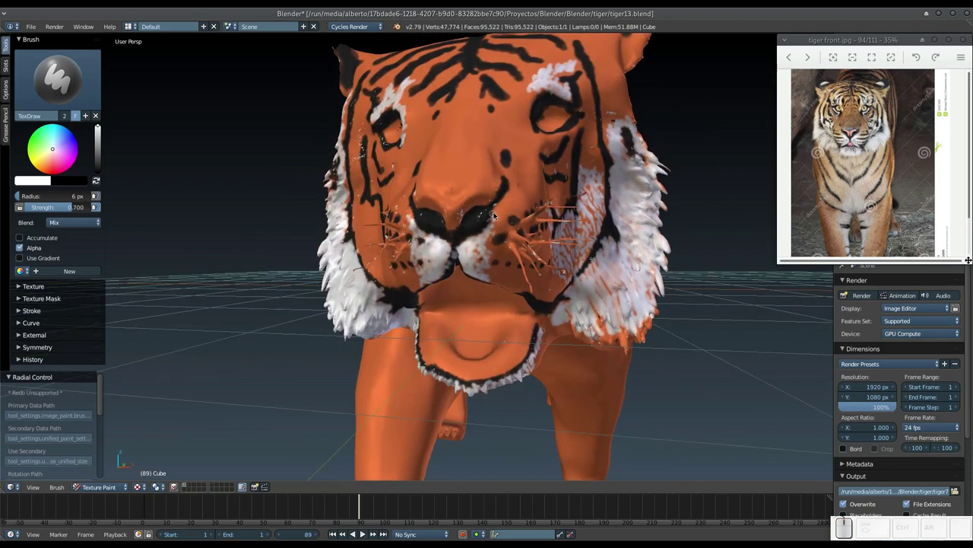
middle_click(451, 235)
drag(470, 222, 465, 213)
drag(475, 233, 412, 198)
drag(400, 186, 445, 262)
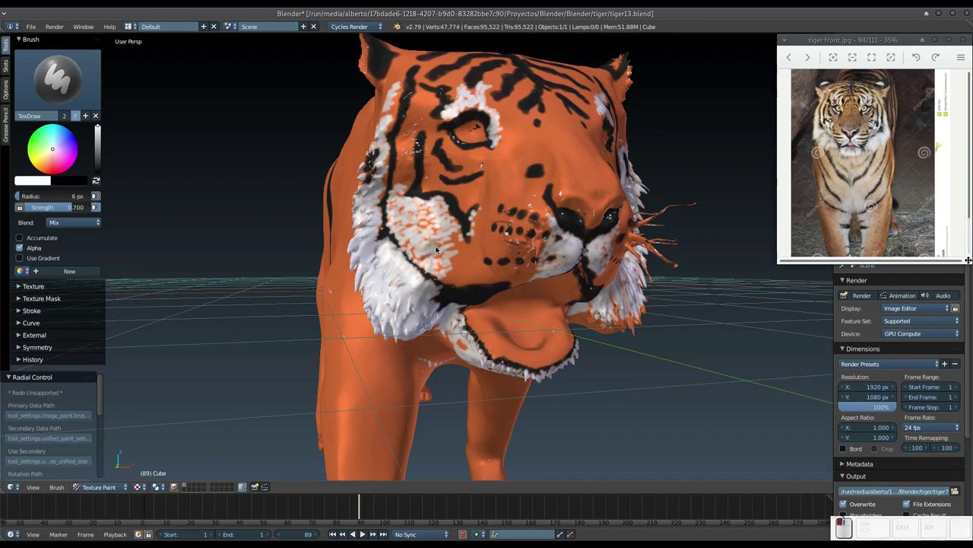
drag(466, 264, 467, 273)
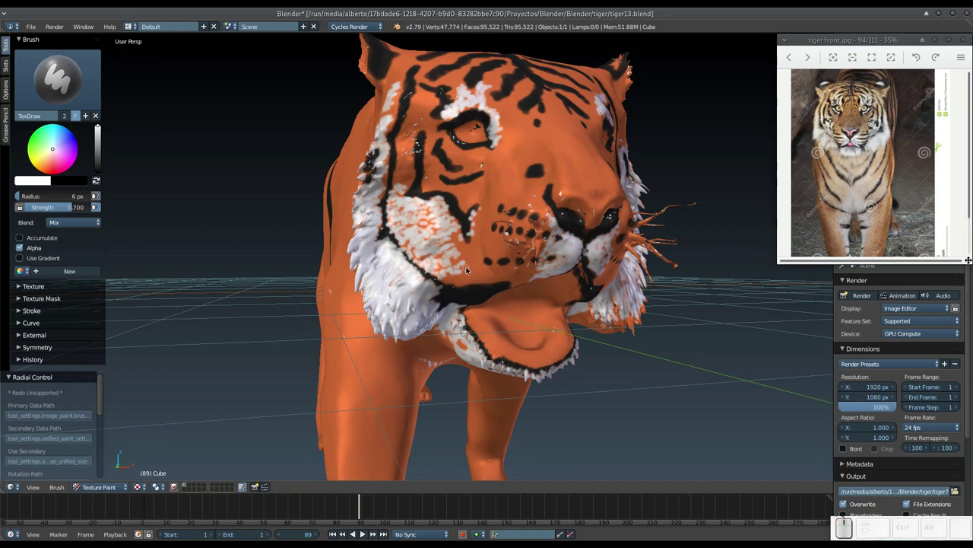
Dab and stroke white fur over the muzzle and whisker area from the front.
middle_click(457, 269)
drag(480, 230, 468, 221)
middle_click(469, 213)
drag(491, 192, 575, 199)
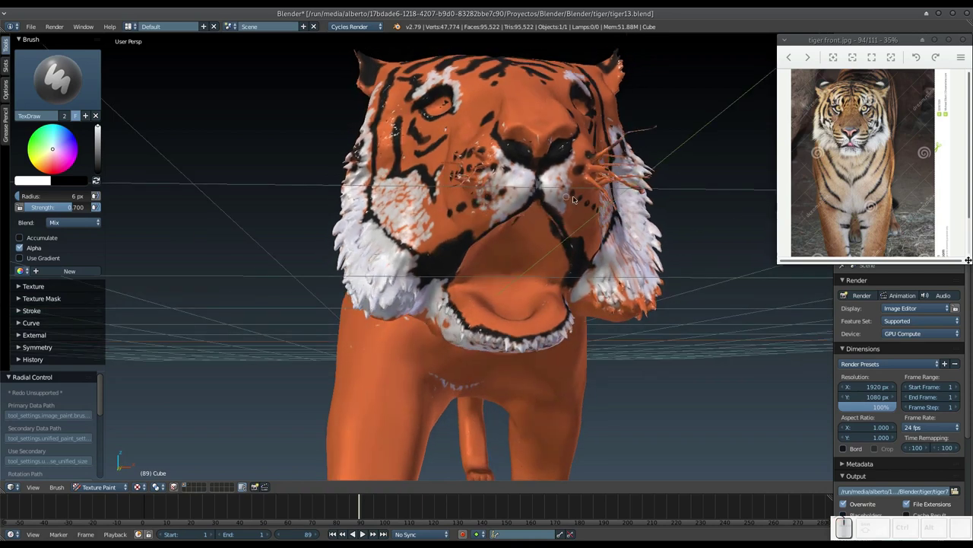
drag(572, 202, 571, 230)
click(572, 236)
drag(495, 215, 470, 200)
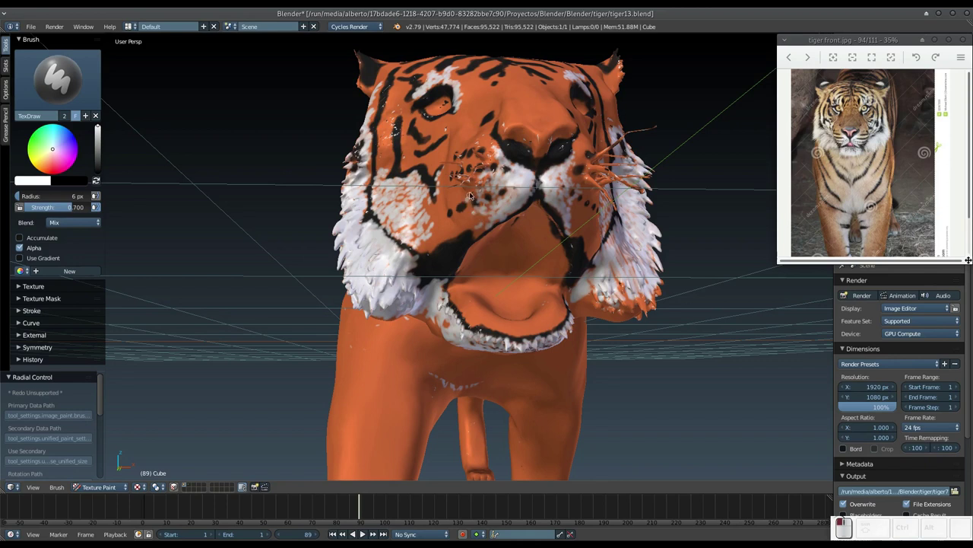
click(455, 222)
click(473, 224)
Extend the white fur strokes across the cheek, then return to a front view.
drag(444, 234, 497, 203)
middle_click(502, 209)
drag(489, 214, 508, 210)
drag(489, 221, 458, 212)
drag(460, 214, 480, 203)
drag(481, 199, 454, 197)
middle_click(466, 226)
middle_click(464, 244)
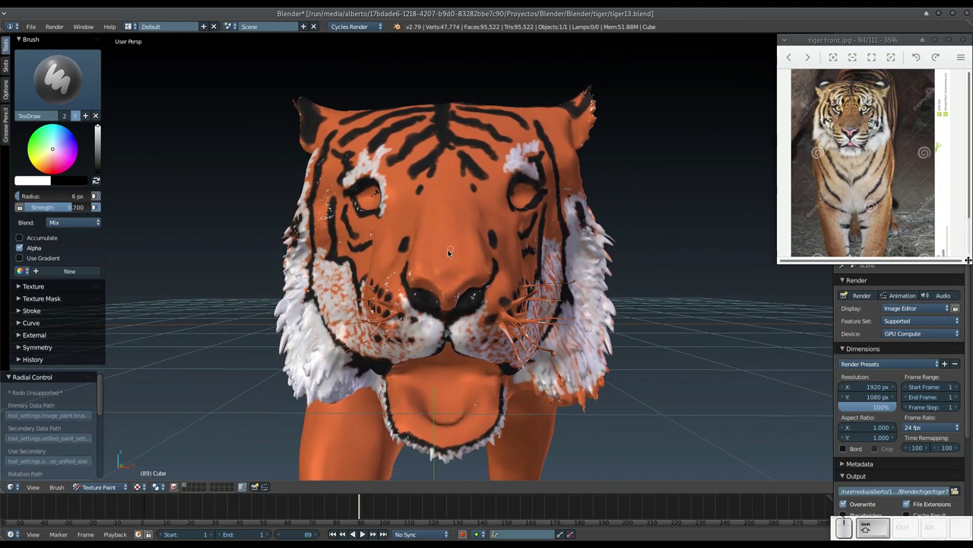
Pick a pale peach colour on the brush colour wheel.
middle_click(456, 251)
middle_click(478, 241)
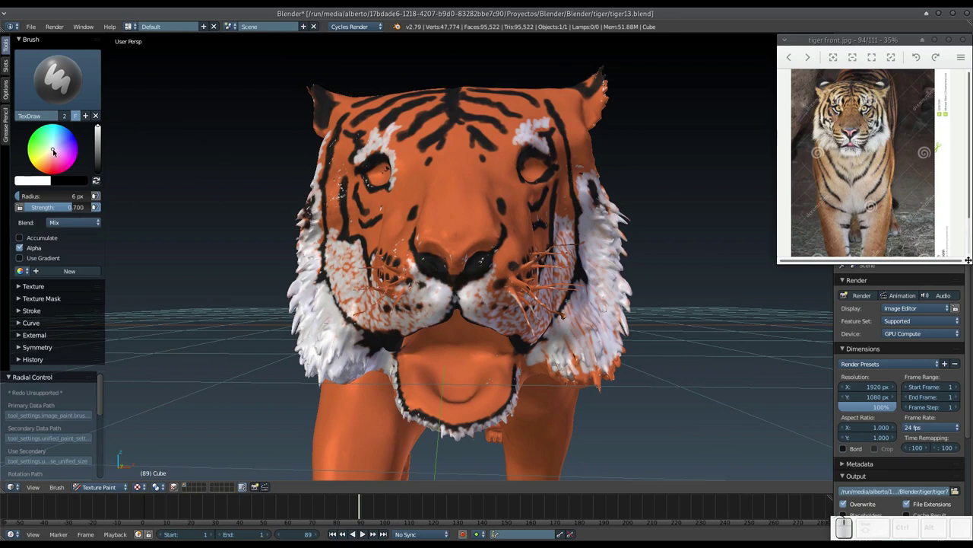
drag(56, 152, 80, 153)
drag(563, 151, 454, 141)
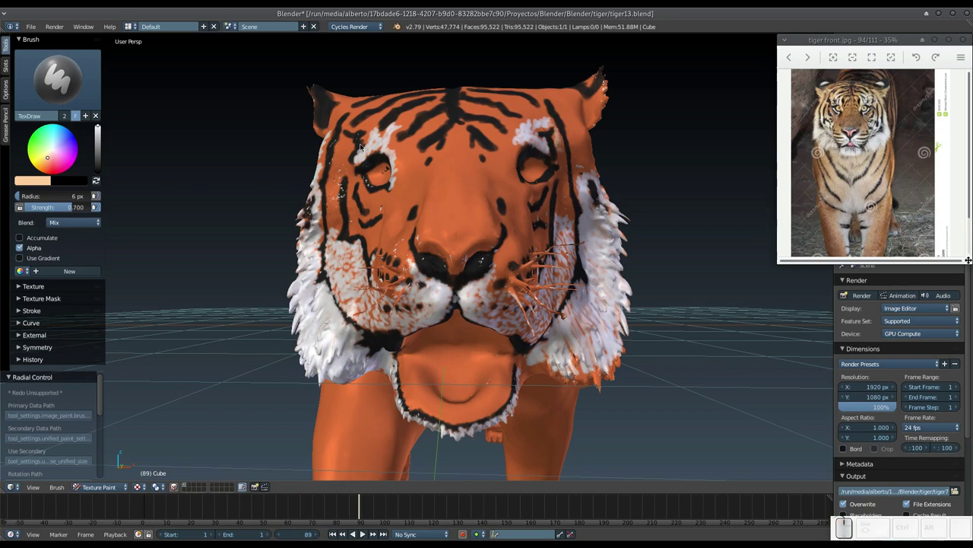
Blend peach strokes into the white cheek fur beside the eye.
drag(350, 151, 339, 197)
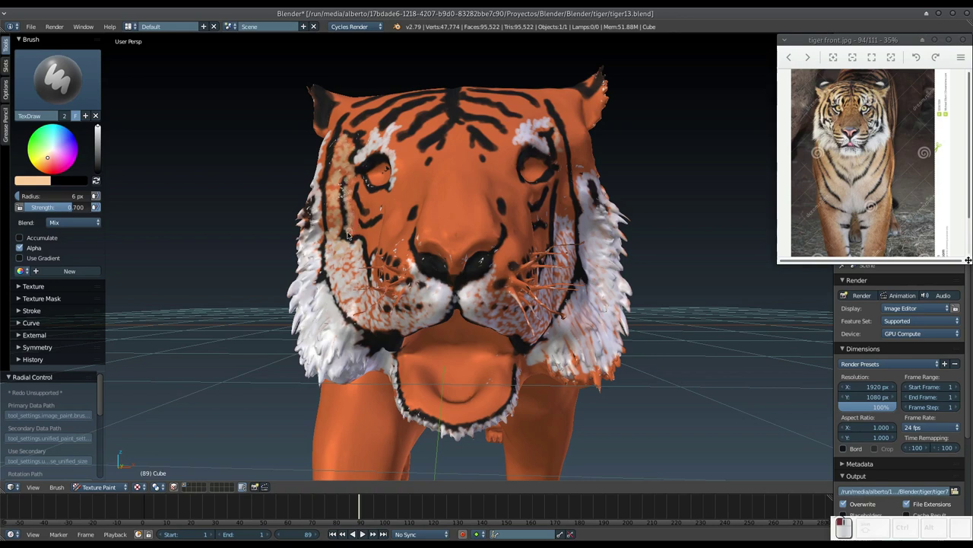
middle_click(371, 228)
drag(449, 234, 419, 192)
drag(416, 193, 446, 191)
middle_click(446, 197)
drag(387, 212, 408, 218)
middle_click(412, 221)
click(407, 219)
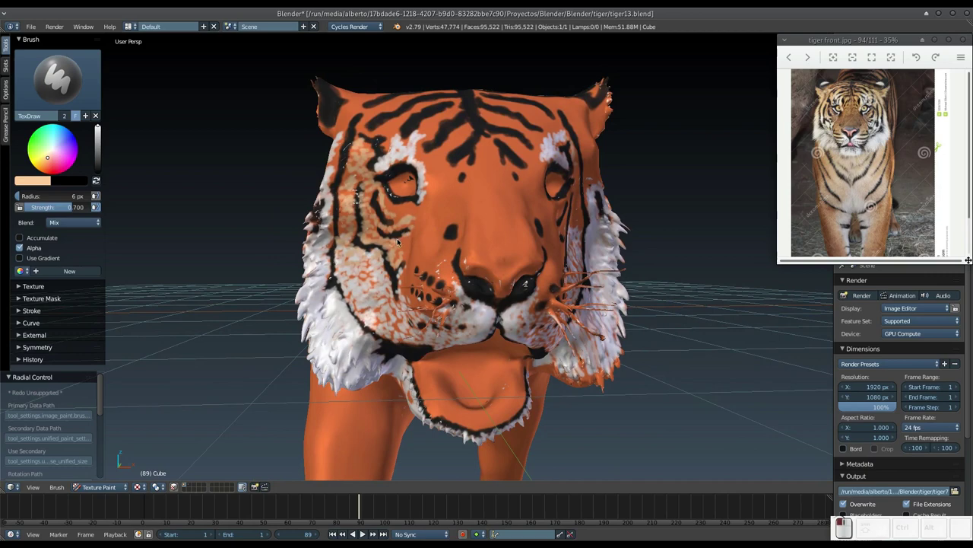
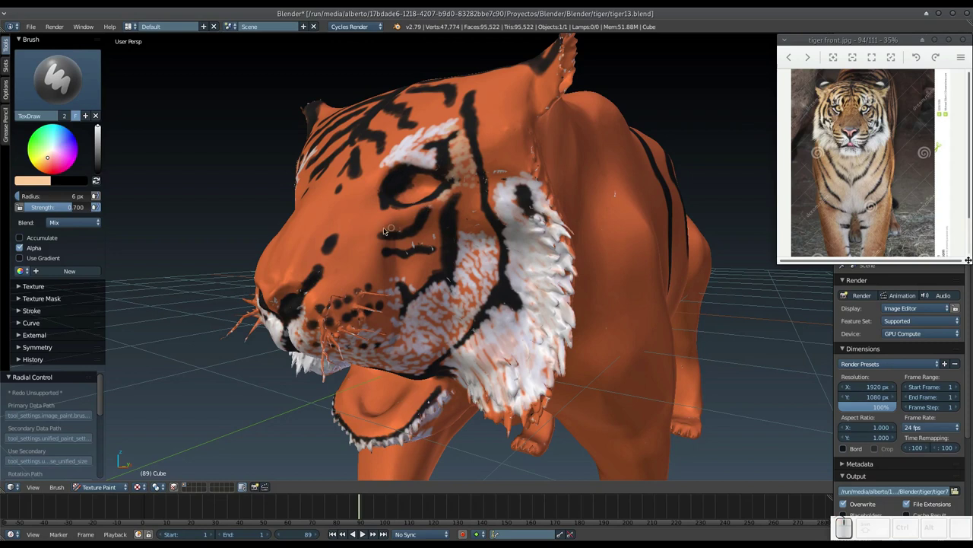
Paint more peach strokes under the eye and down into the cheek fur.
drag(396, 223, 478, 192)
drag(474, 192, 489, 236)
drag(483, 237, 442, 228)
drag(440, 229, 412, 219)
drag(405, 220, 395, 247)
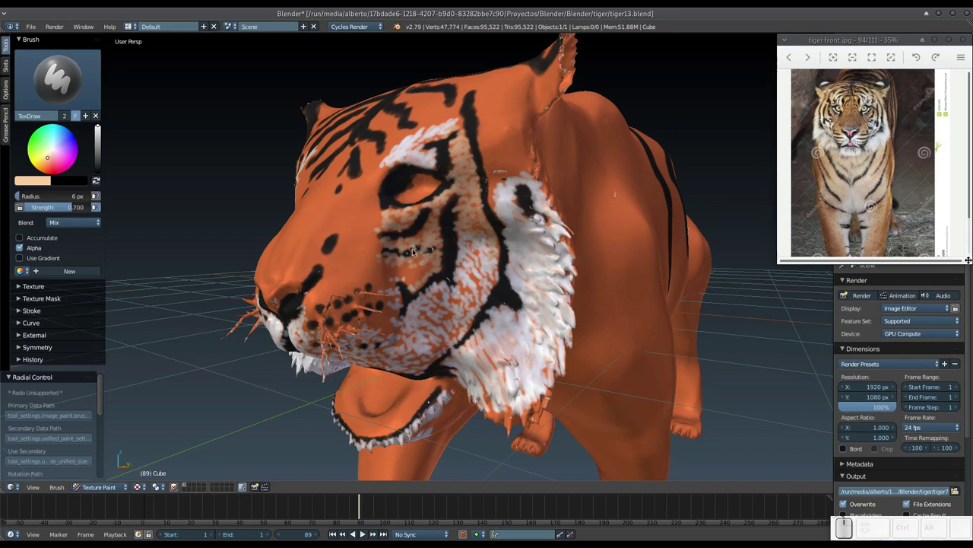
drag(417, 274, 410, 259)
Orbit to a front view and save the file as a new version, tiger14.
middle_click(420, 262)
click(455, 260)
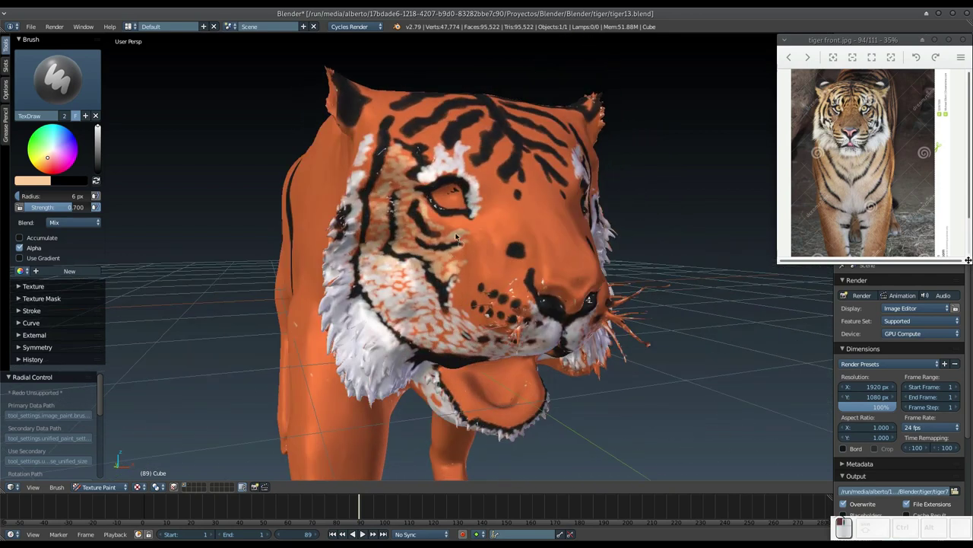
middle_click(464, 250)
middle_click(445, 249)
middle_click(477, 212)
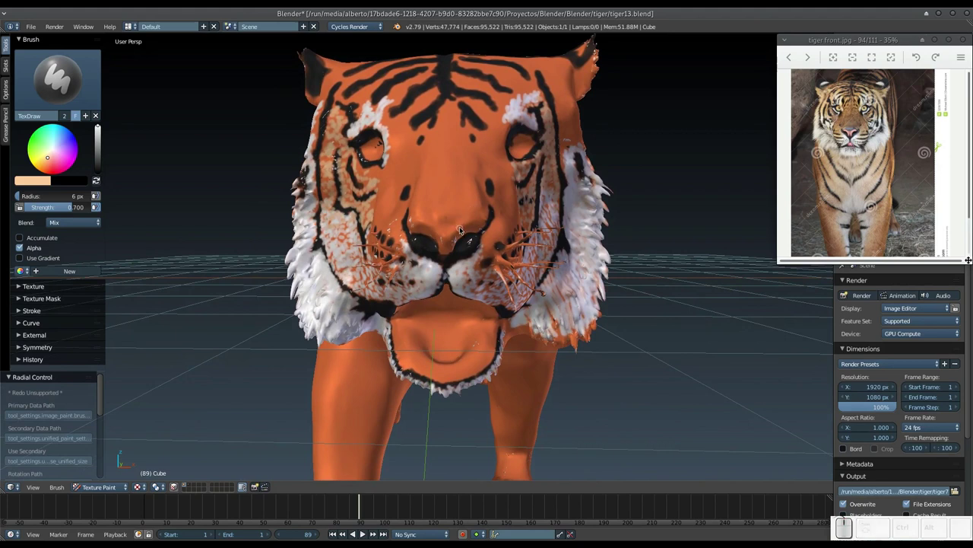
key(ctrl+shift+s)
key(KP_Add)
key(KP_Enter)
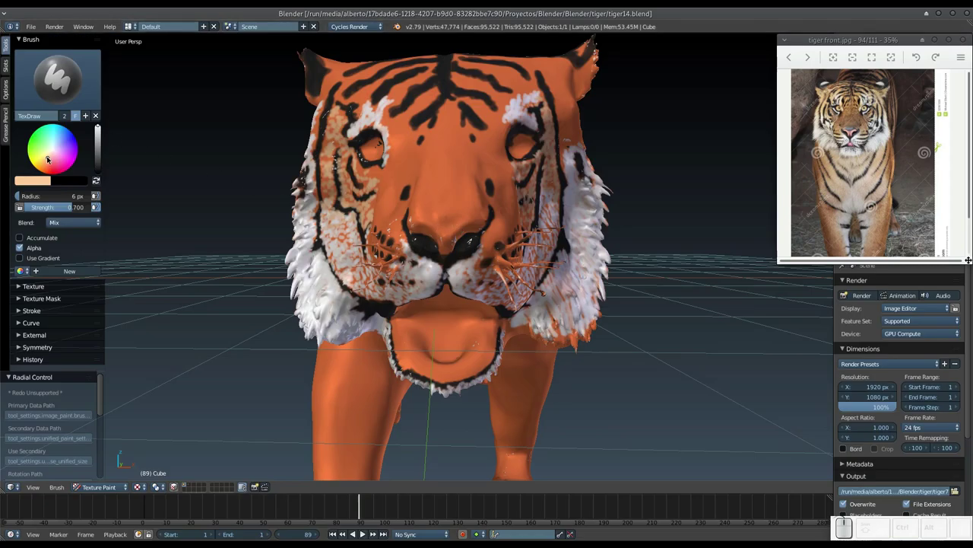
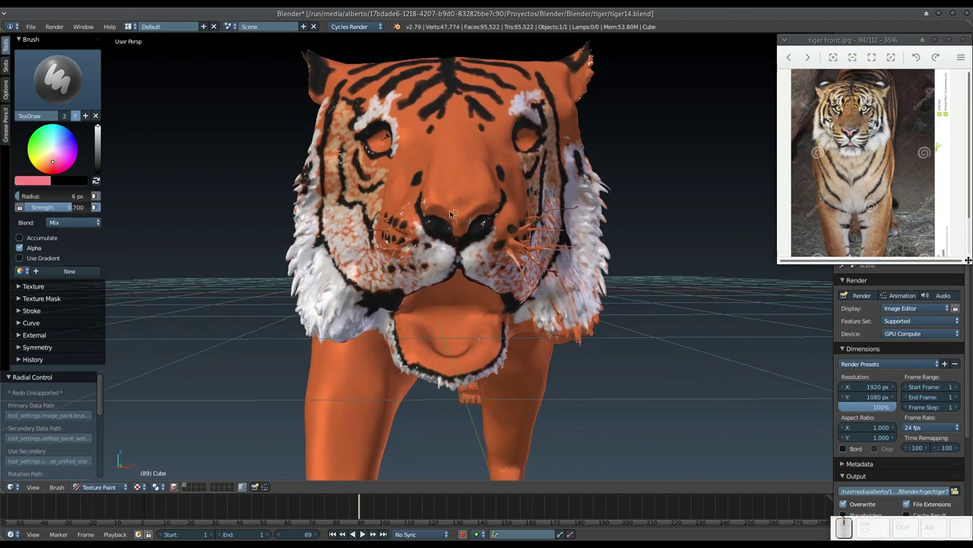
Start tinting the nose and pick a pink paint colour on the wheel.
drag(430, 206, 439, 200)
middle_click(445, 200)
drag(492, 167, 508, 179)
middle_click(505, 181)
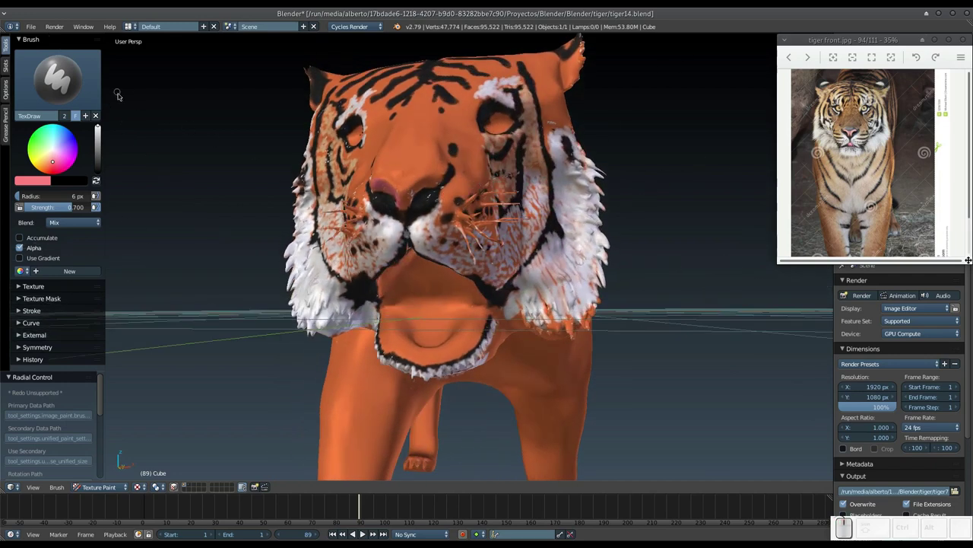
click(54, 161)
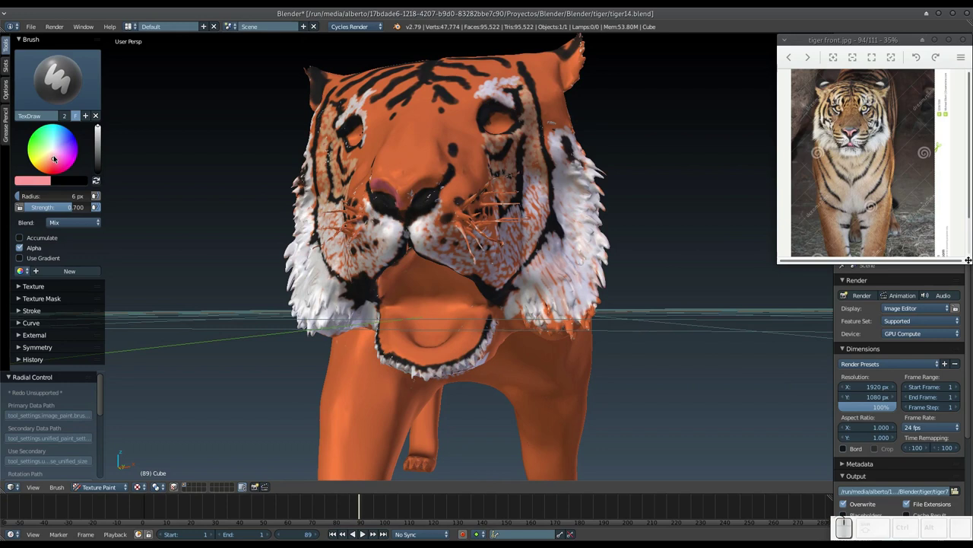
click(55, 158)
middle_click(355, 217)
Paint the whole nose pink, finishing with a low view of the open mouth.
drag(456, 176, 481, 185)
middle_click(474, 191)
drag(434, 182, 405, 194)
drag(403, 195, 421, 200)
middle_click(428, 206)
drag(448, 200, 468, 209)
middle_click(465, 209)
drag(452, 188, 464, 188)
middle_click(463, 189)
middle_click(430, 255)
middle_click(437, 299)
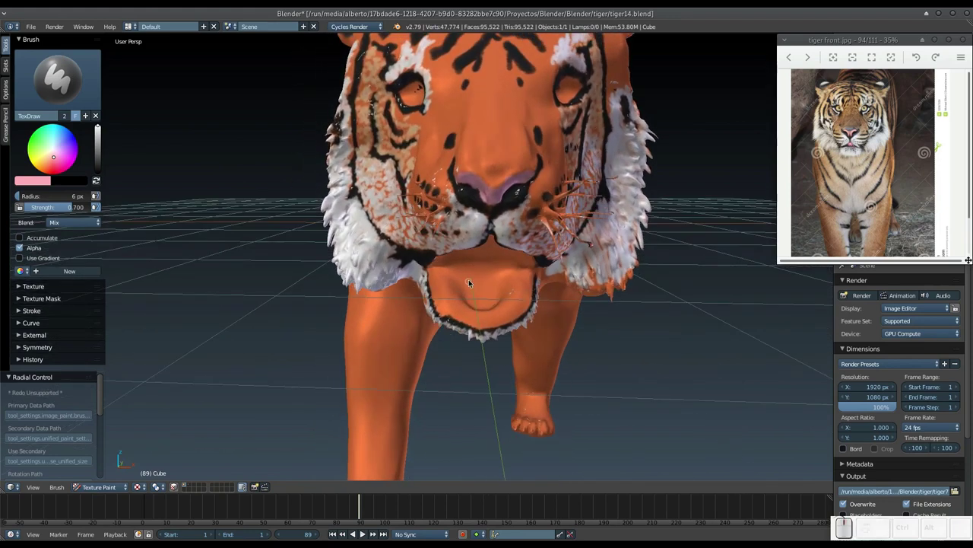
Enlarge the brush to 16 px and paint the tongue pink.
key(f)
click(483, 287)
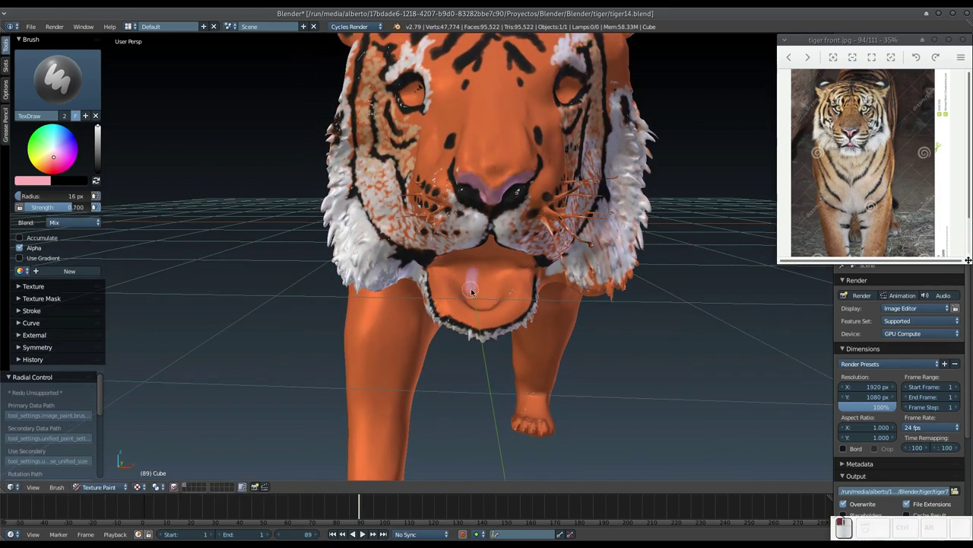
drag(478, 299, 492, 253)
middle_click(497, 252)
middle_click(496, 245)
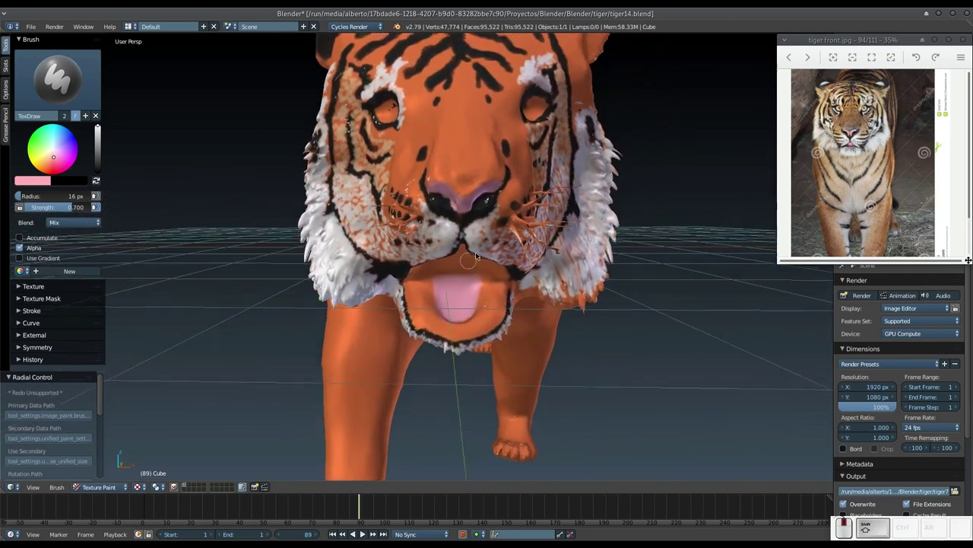
Zoom out to show the whole tiger.
key(KP_Subtract)
drag(472, 252, 472, 253)
middle_click(472, 256)
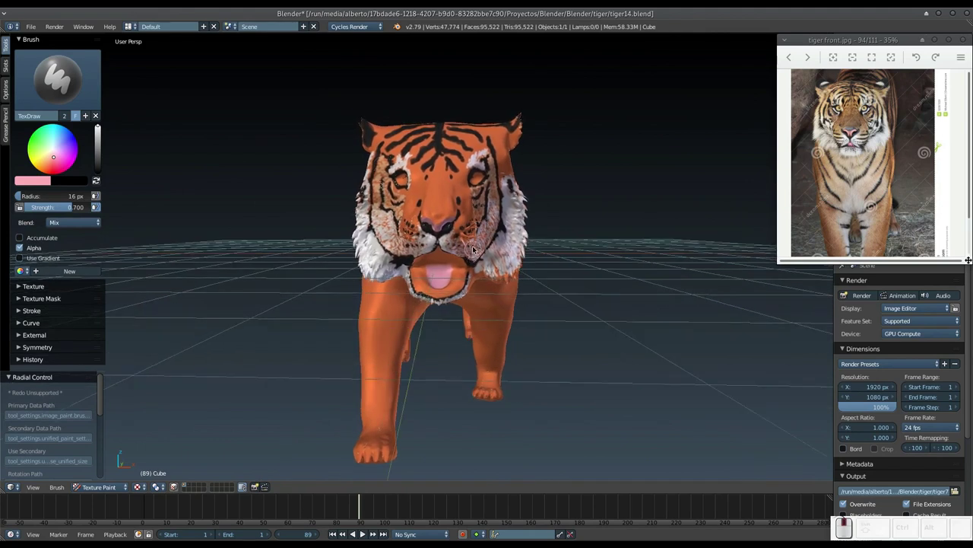
Switch to Rendered shading with Shift+Z and move the reference photo window aside.
key(shift+z)
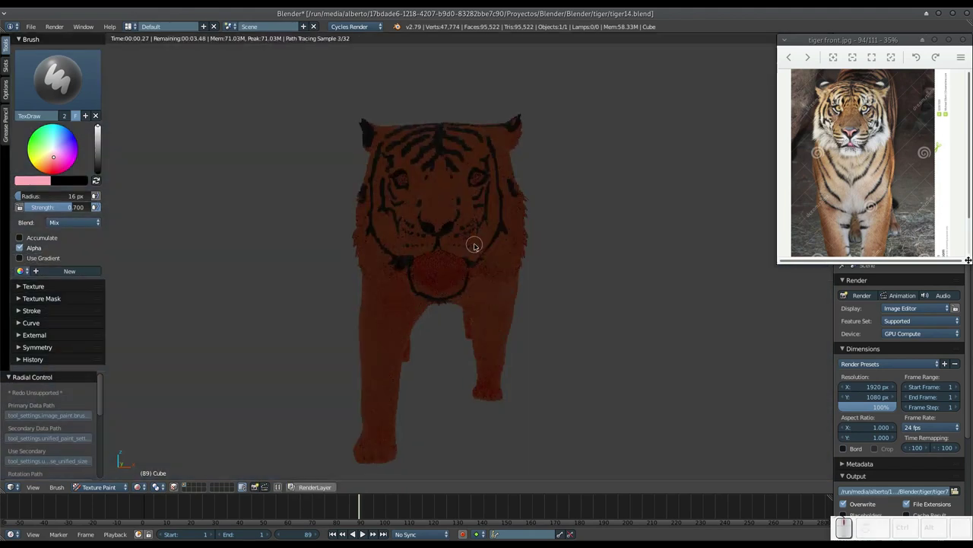
click(191, 484)
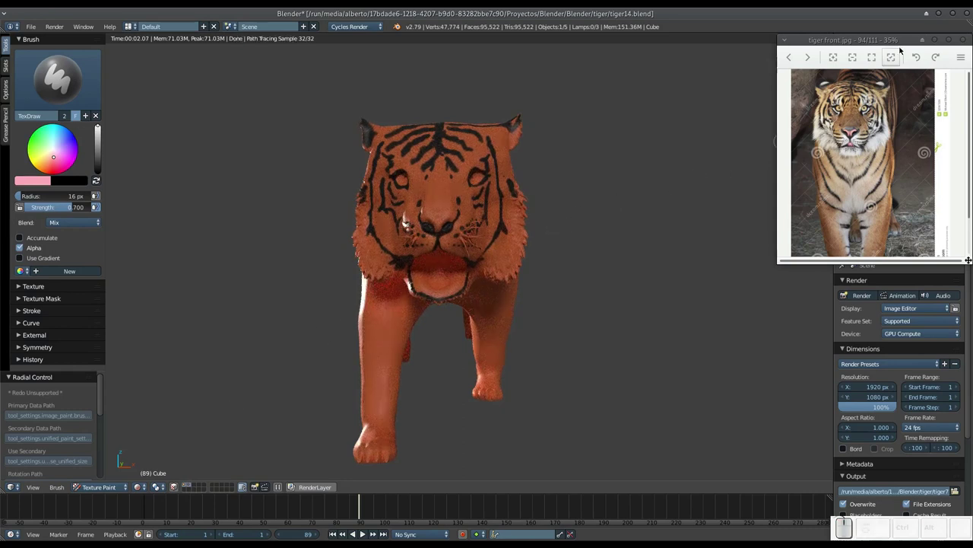
middle_click(901, 43)
drag(897, 42, 804, 109)
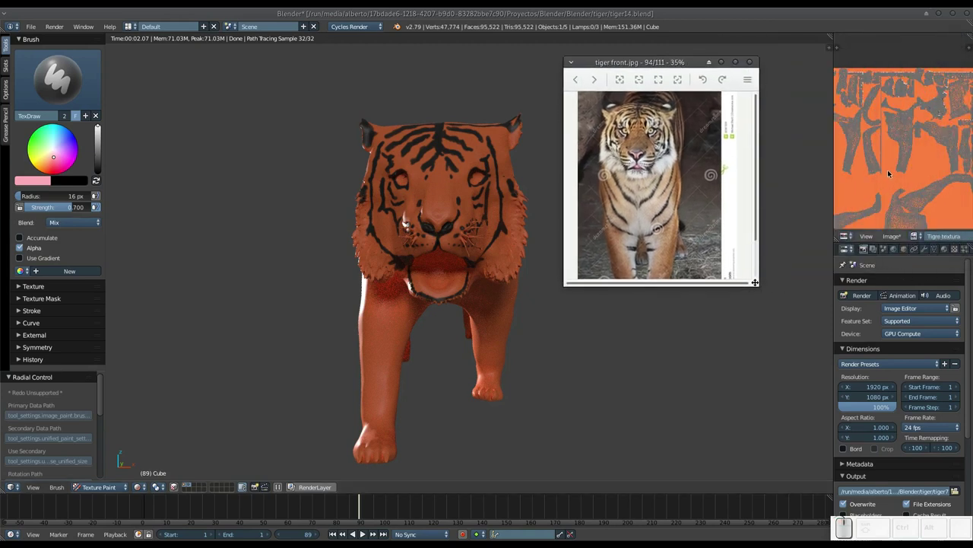
key(F3)
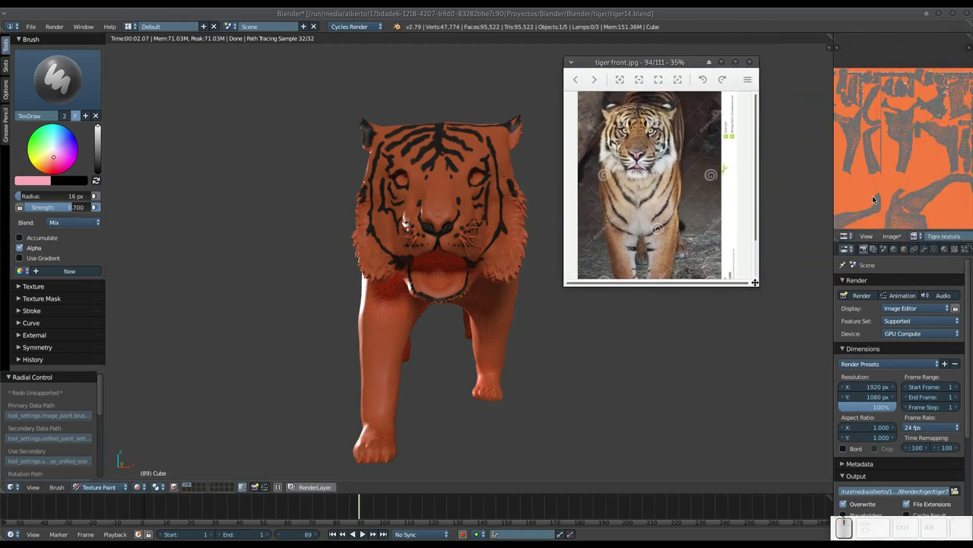
key(F3)
Save the painted texture as Tigre.png via Image > Save As Image.
click(894, 236)
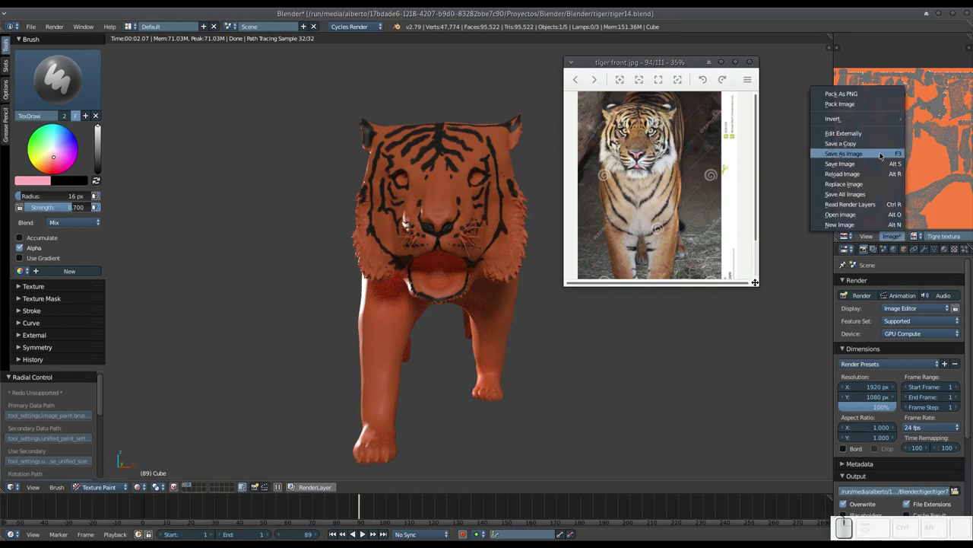
click(885, 156)
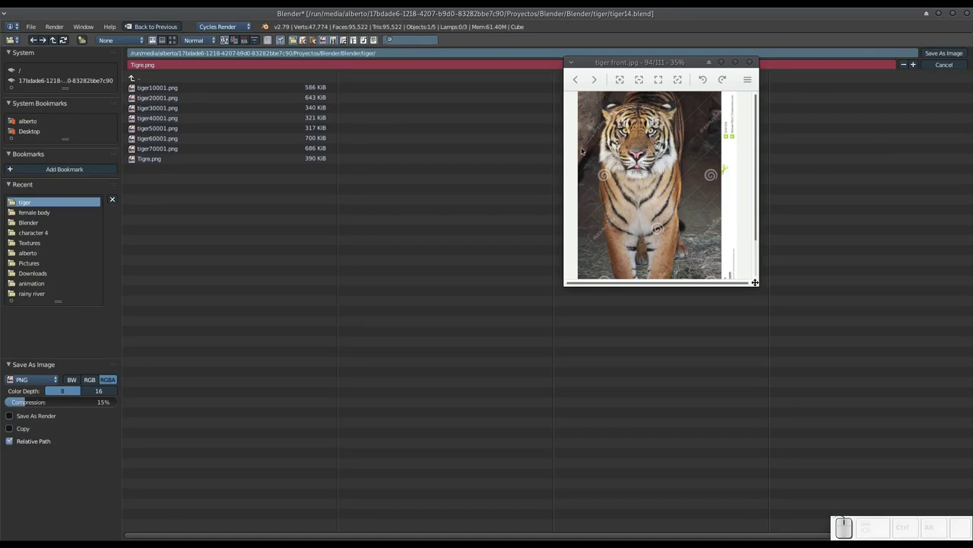
click(955, 54)
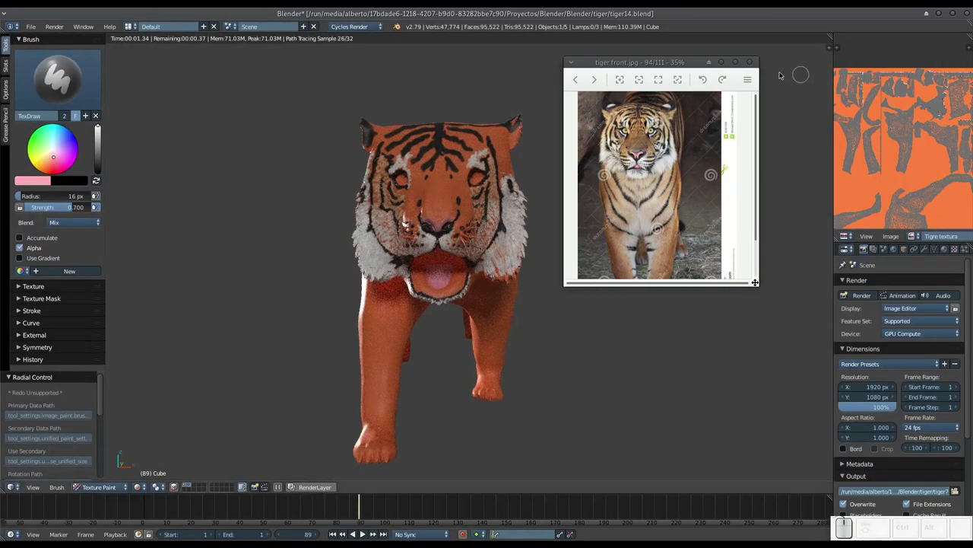
Move the reference window back and leave the rendered preview for textured shading.
drag(692, 67, 861, 61)
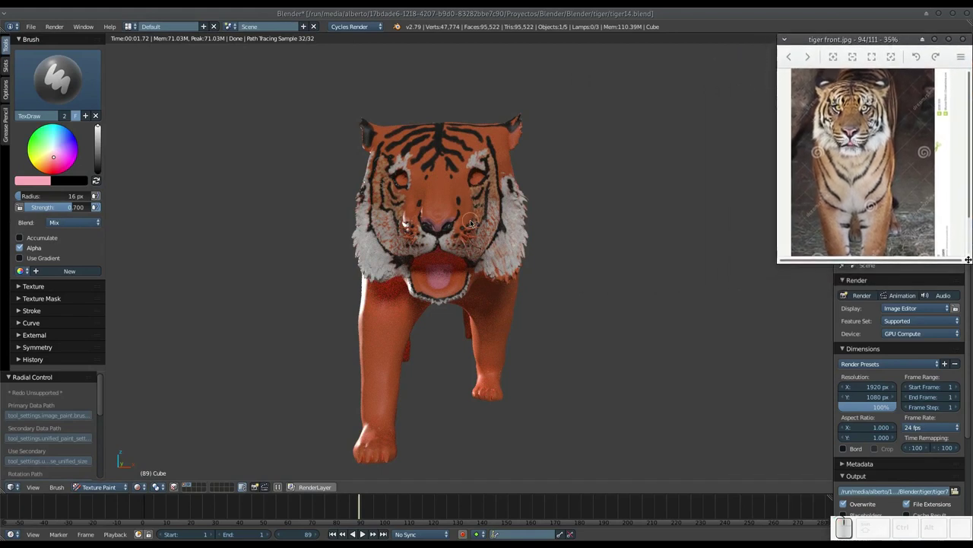
key(shift+z)
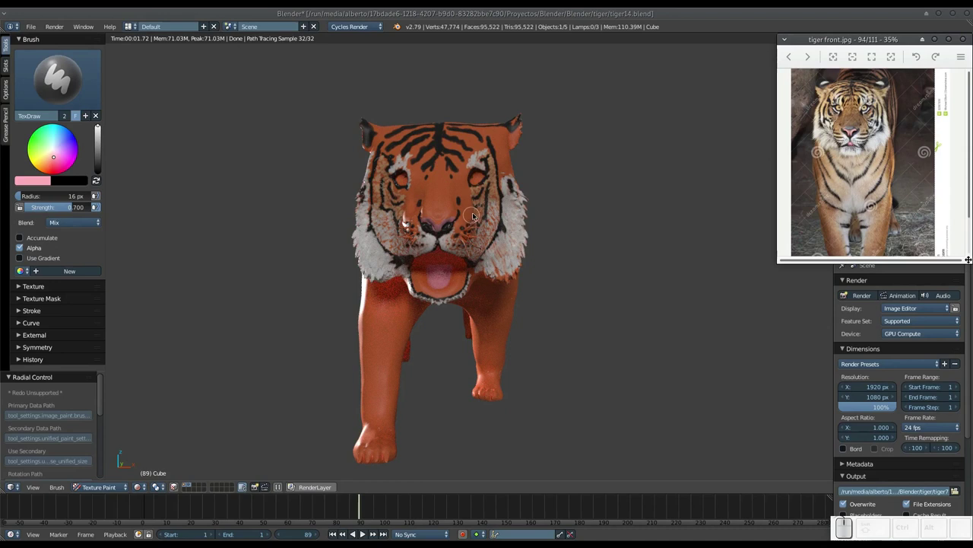
middle_click(491, 207)
key(shift+z)
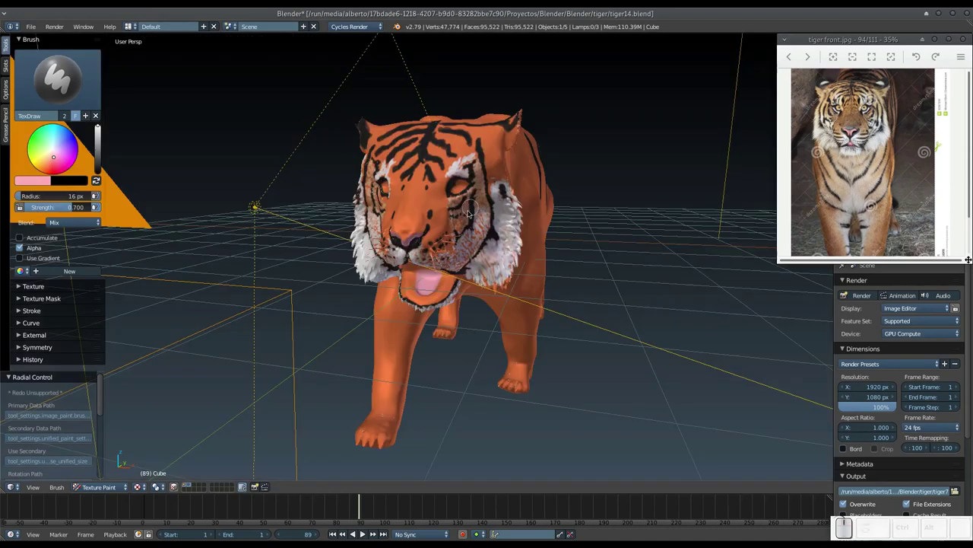
Face the tiger head-on, zoomed in, and pick a light orange paint colour.
click(186, 484)
middle_click(352, 290)
drag(426, 274, 475, 248)
drag(475, 244, 462, 280)
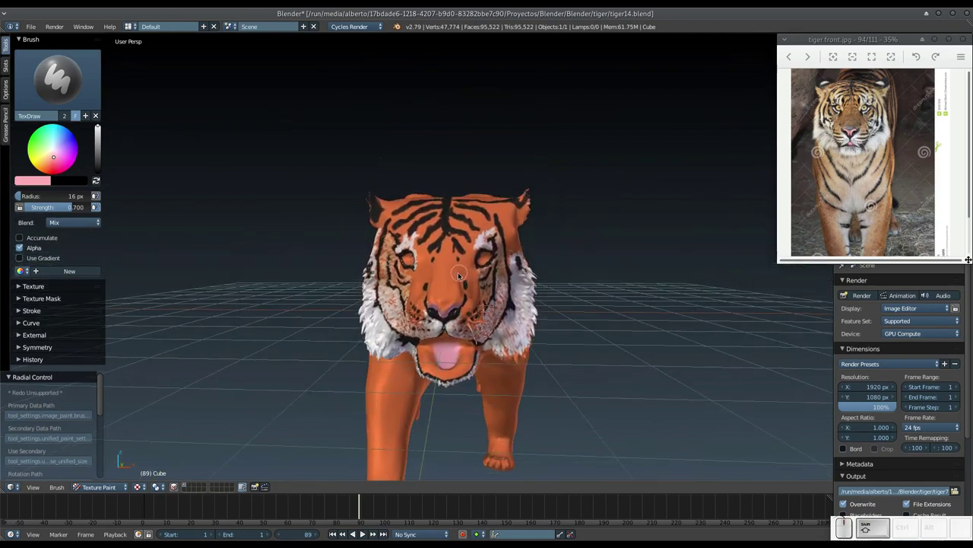
key(KP_Add)
middle_click(462, 274)
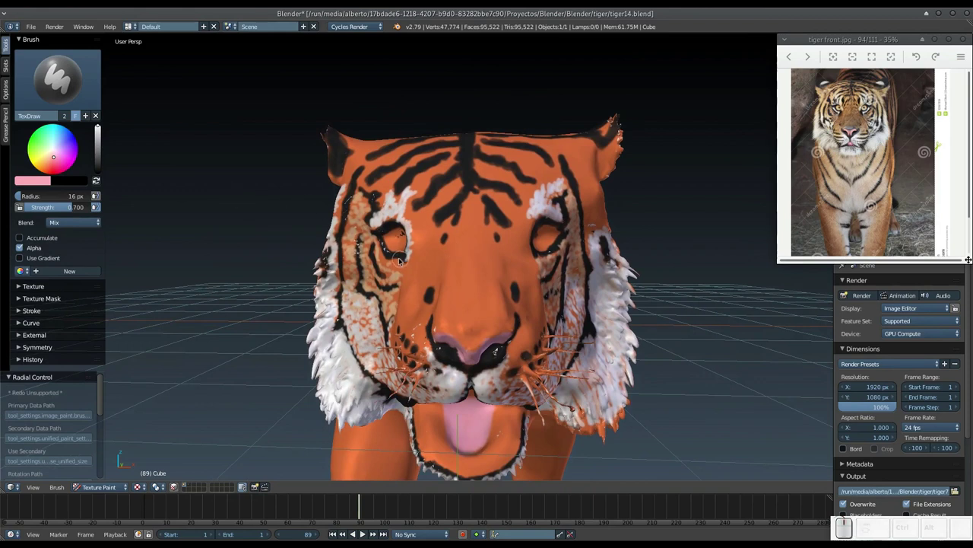
drag(54, 160, 52, 164)
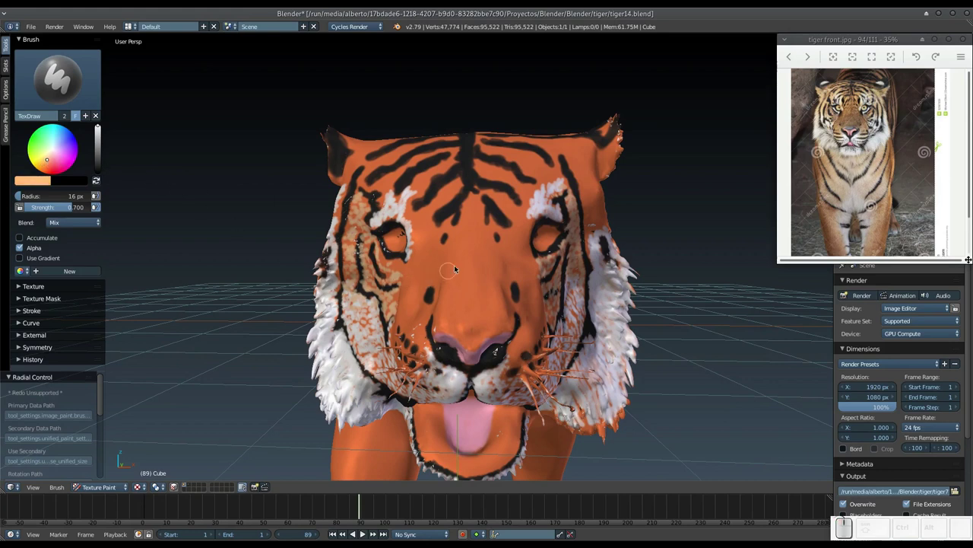
Shrink the brush to 7 px and pick a deeper orange colour.
key(f)
click(458, 277)
click(472, 247)
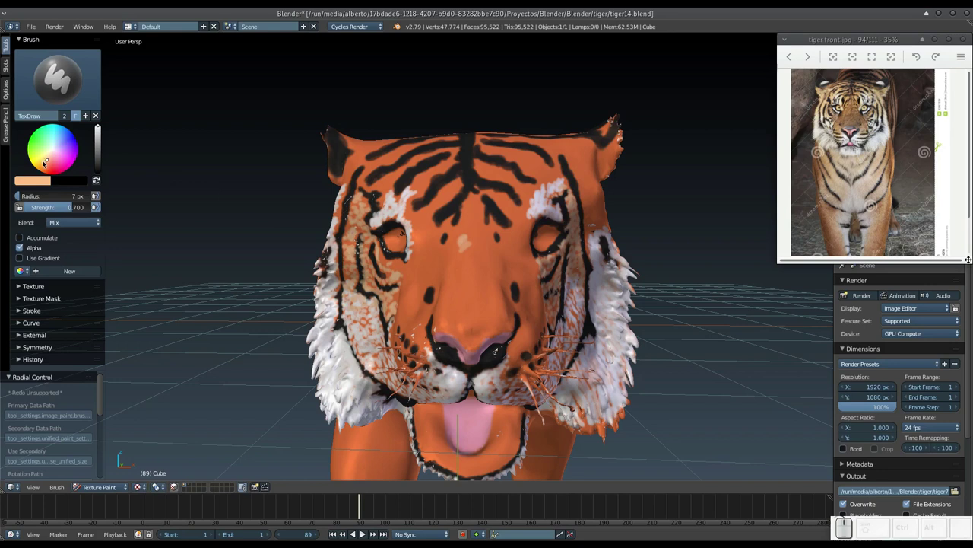
drag(360, 248, 360, 248)
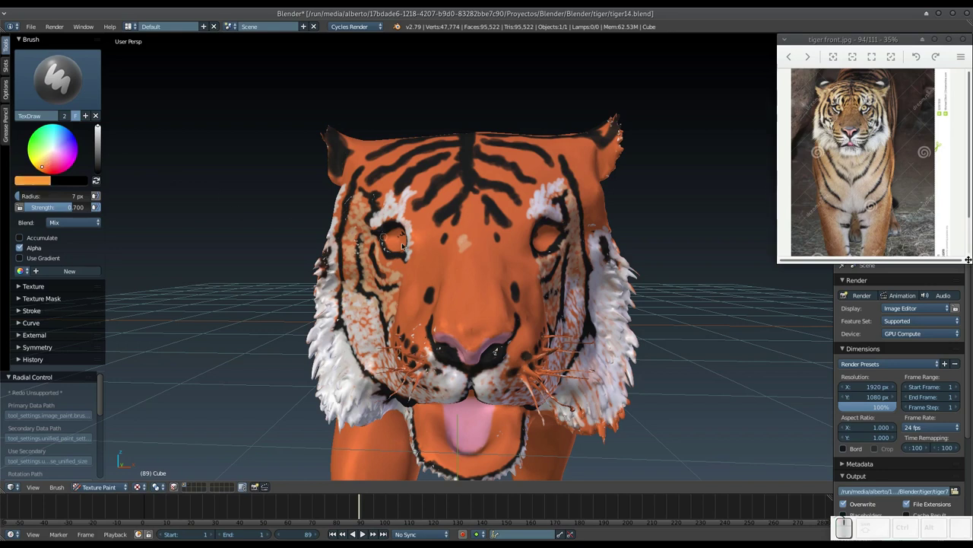
Paint the deeper orange down the forehead and along the nose bridge.
drag(460, 241, 464, 275)
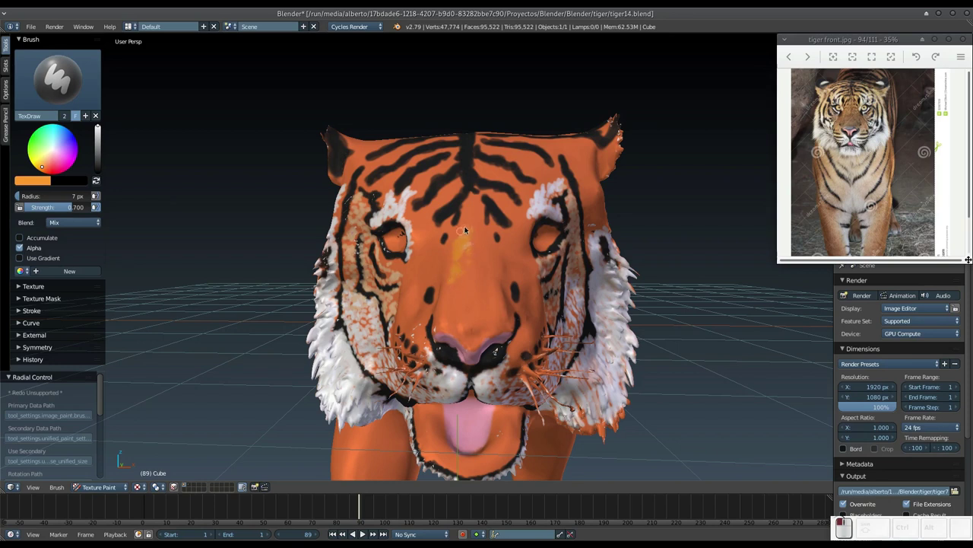
drag(479, 216, 490, 269)
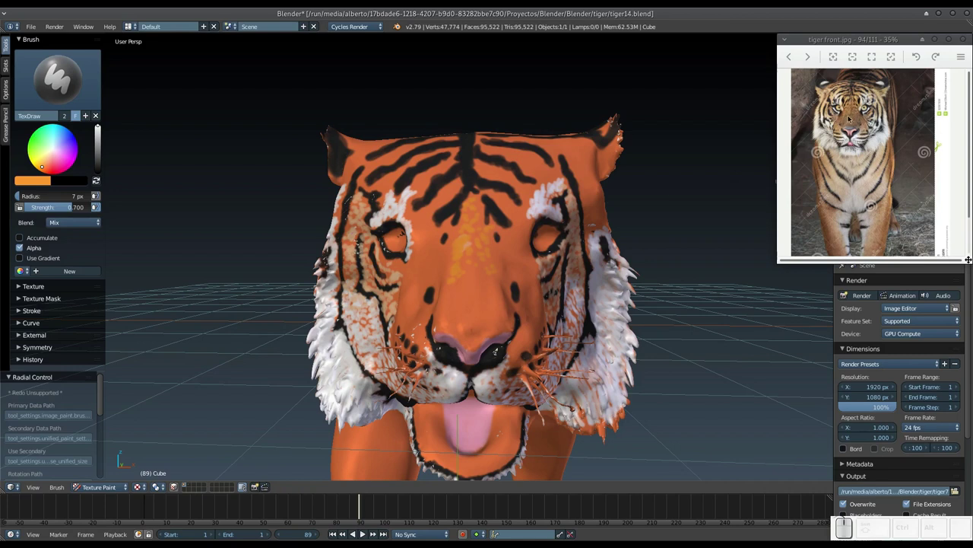
drag(454, 290, 446, 318)
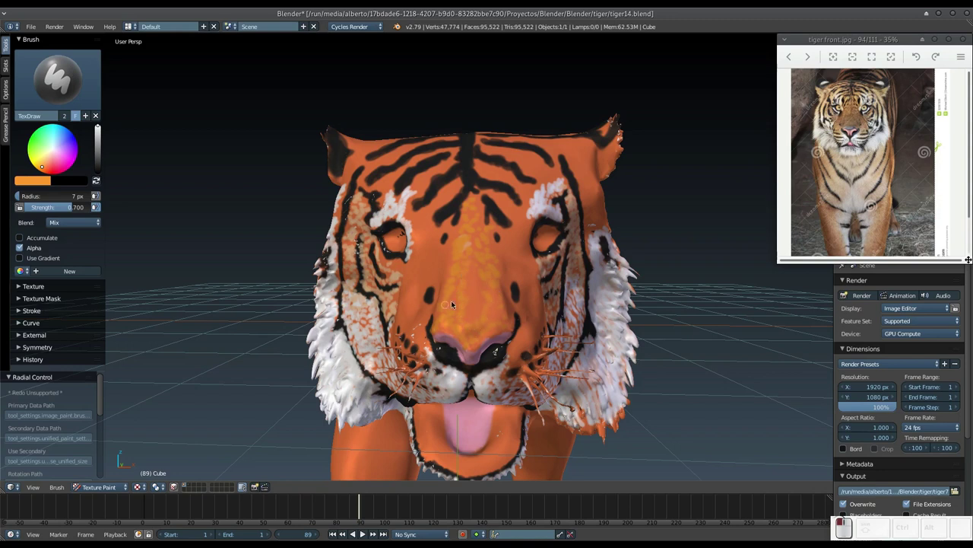
drag(480, 287, 477, 294)
drag(478, 283, 470, 266)
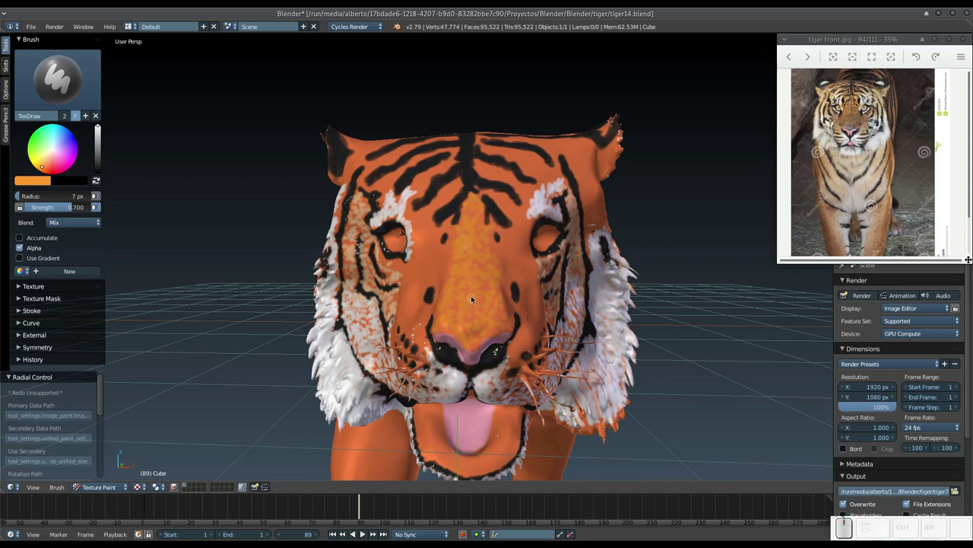
Shrink the brush to a fine tip and fleck dark speckles along the nose bridge.
key(f)
click(466, 306)
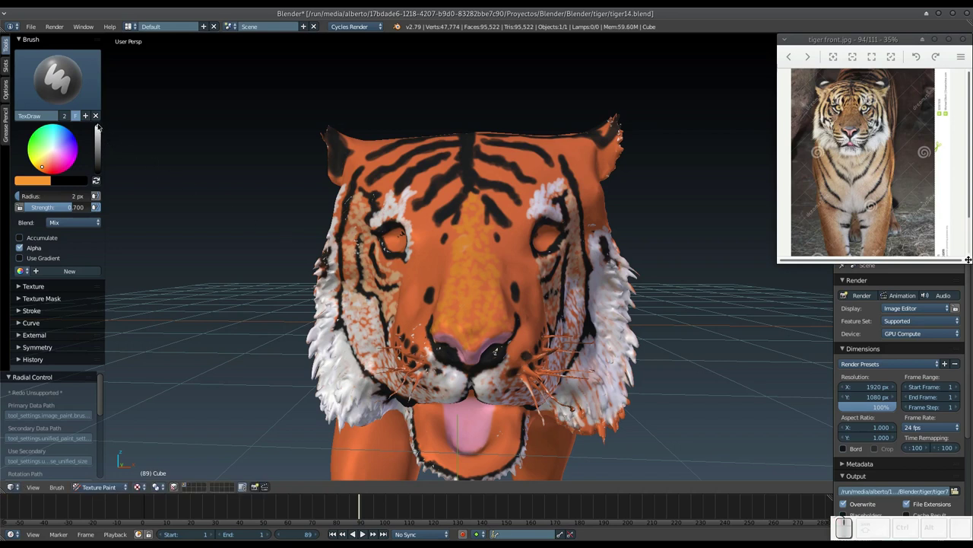
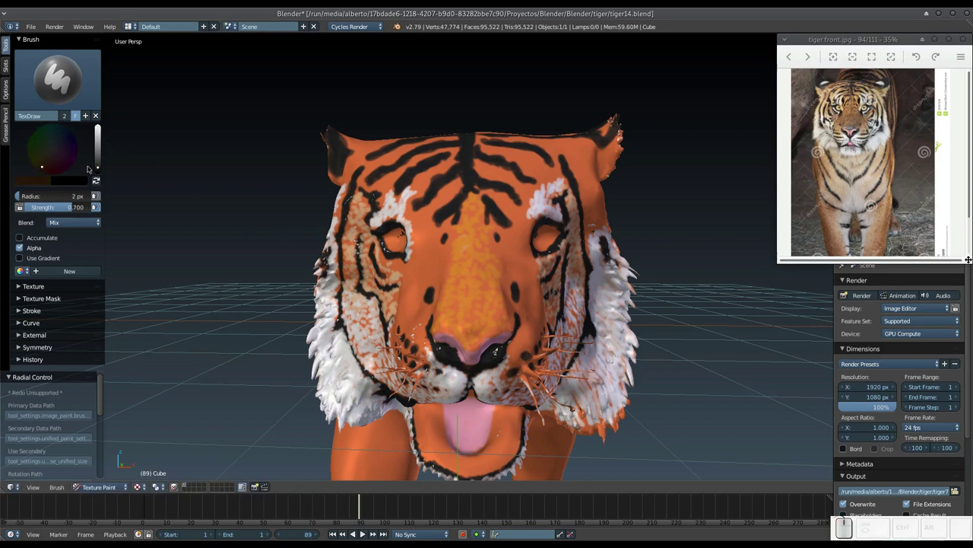
drag(472, 300, 527, 238)
drag(460, 291, 465, 273)
click(456, 291)
drag(456, 301, 467, 309)
drag(465, 310, 450, 319)
drag(451, 316, 491, 331)
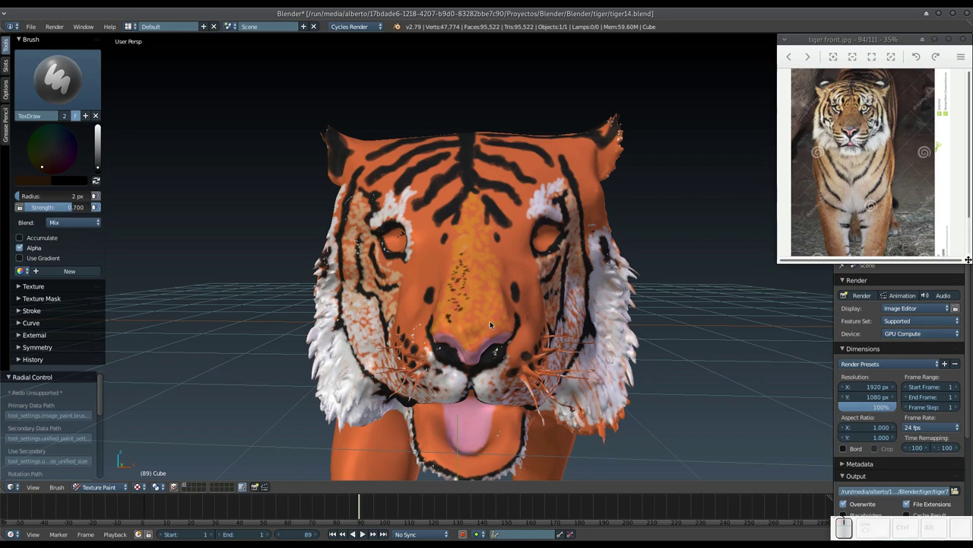
drag(493, 323, 493, 286)
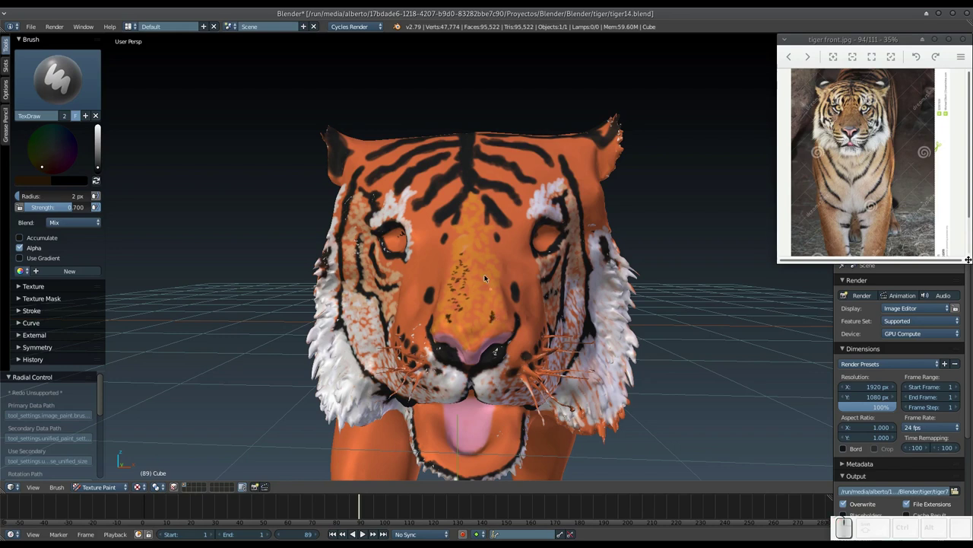
drag(482, 271, 493, 281)
drag(493, 276, 480, 268)
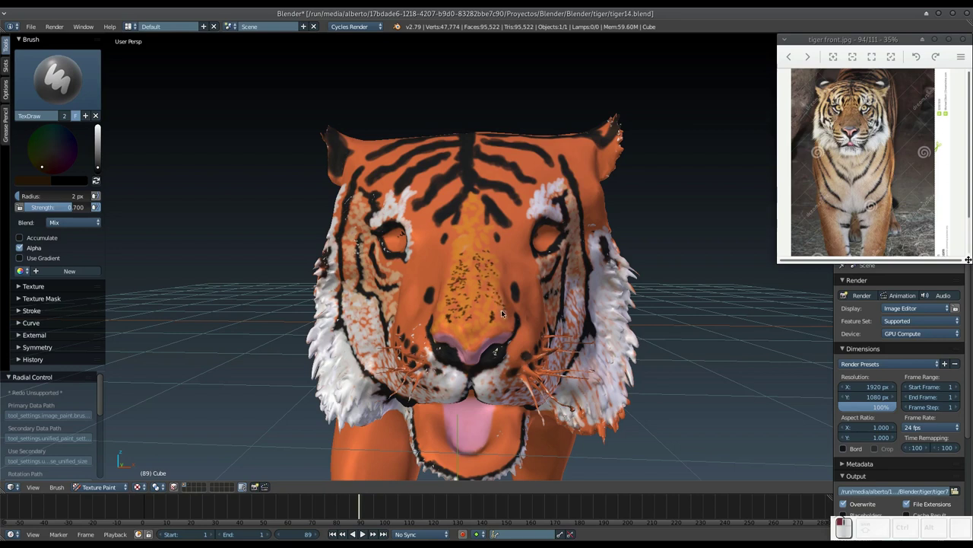
Dab black on the face and paint stripes running up the forehead.
click(487, 309)
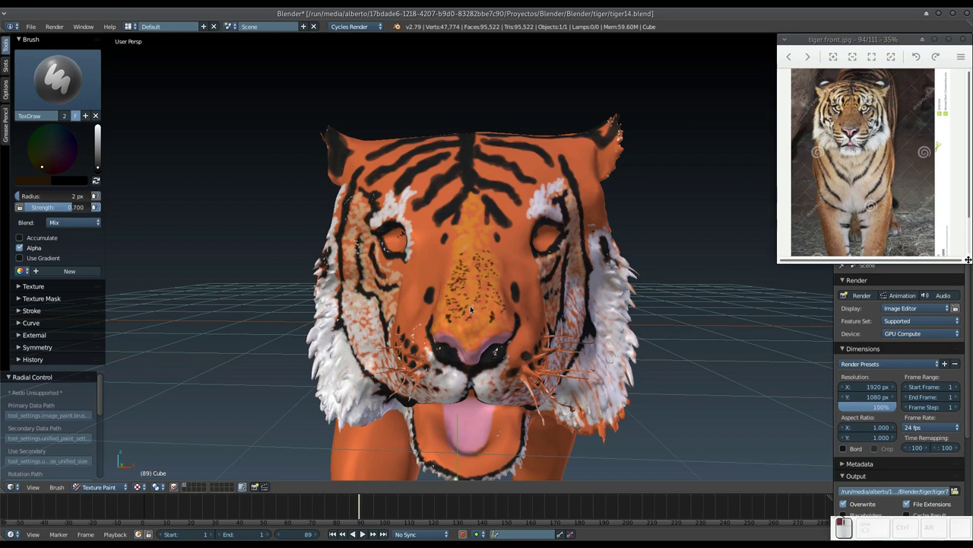
click(476, 316)
drag(470, 290, 483, 285)
middle_click(476, 290)
middle_click(465, 282)
drag(440, 269, 409, 277)
drag(407, 279, 441, 194)
drag(433, 184, 446, 185)
drag(445, 185, 431, 171)
drag(432, 172, 463, 222)
Paint black stripes on both cheeks, orbiting to each side of the head.
middle_click(462, 251)
middle_click(457, 247)
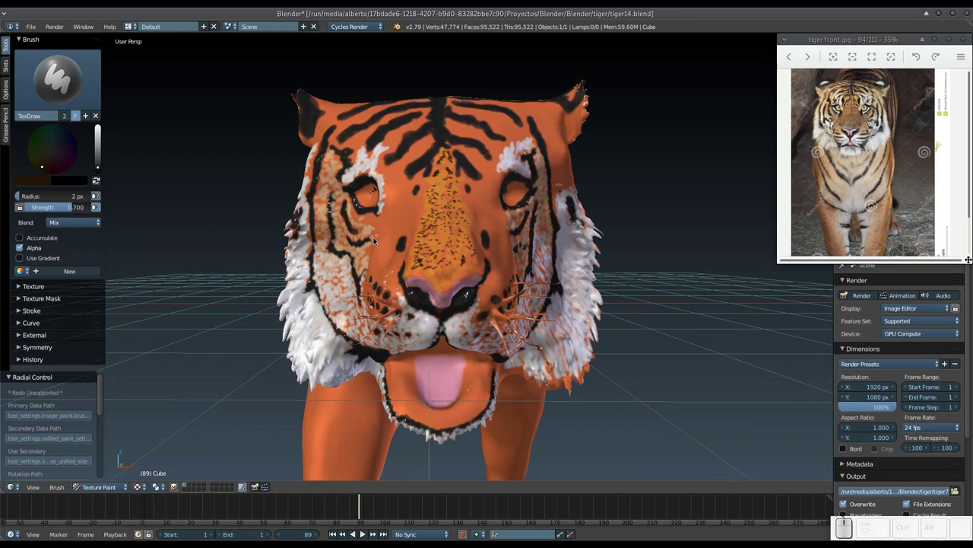
middle_click(378, 254)
drag(387, 279, 394, 263)
middle_click(399, 263)
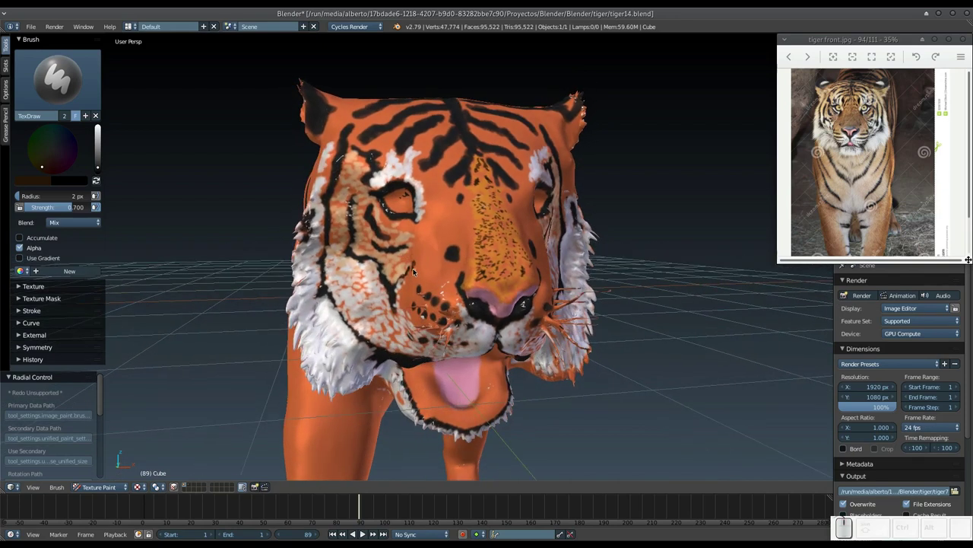
drag(411, 271, 450, 251)
middle_click(445, 256)
drag(438, 276, 409, 261)
Add short black stripes on the forehead and recheck the head from the front.
middle_click(420, 262)
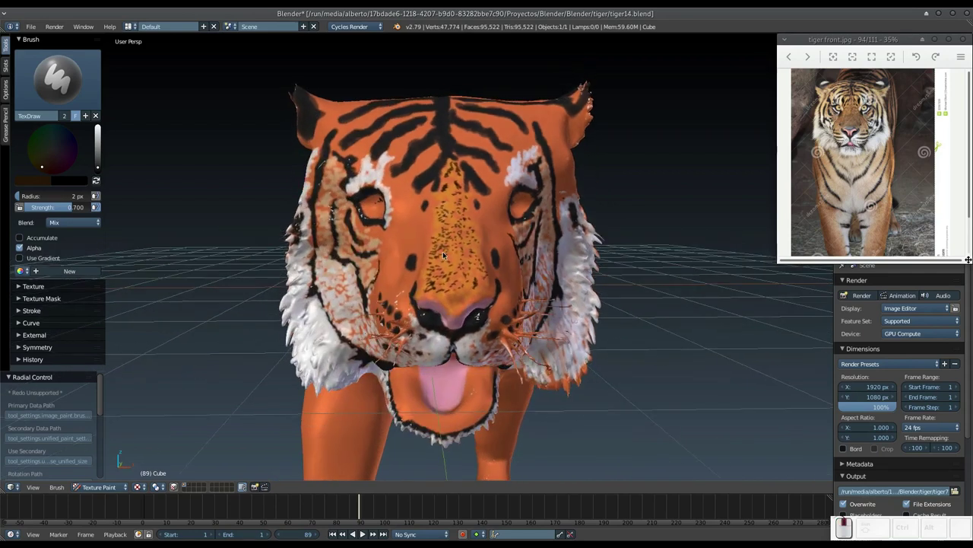
middle_click(407, 263)
drag(427, 254, 428, 246)
drag(428, 245, 429, 244)
middle_click(439, 246)
drag(480, 253, 476, 241)
middle_click(467, 248)
scroll(up, 3)
middle_click(431, 255)
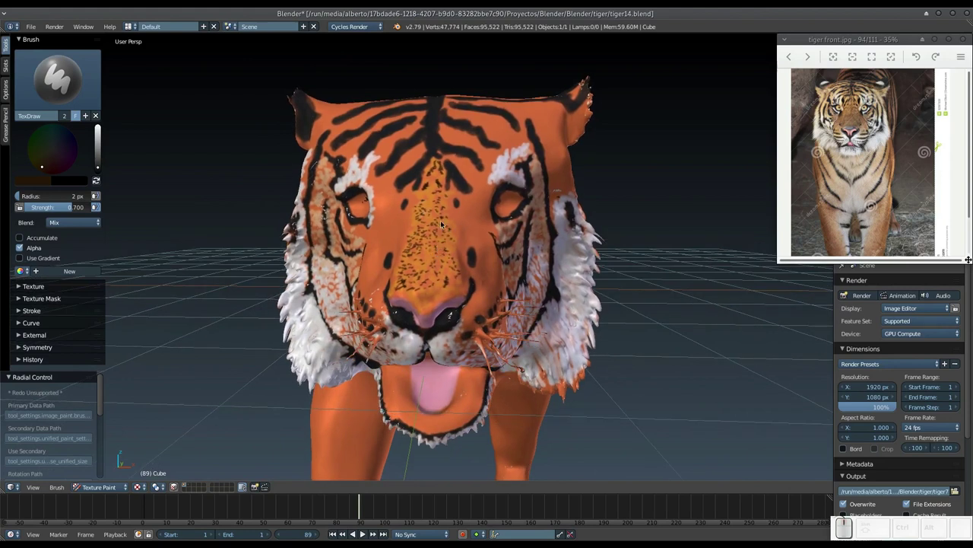
Enlarge the brush and paint thick black stripes on the forehead.
key(f)
click(387, 181)
drag(383, 173, 382, 185)
drag(382, 182, 386, 169)
drag(485, 169, 482, 184)
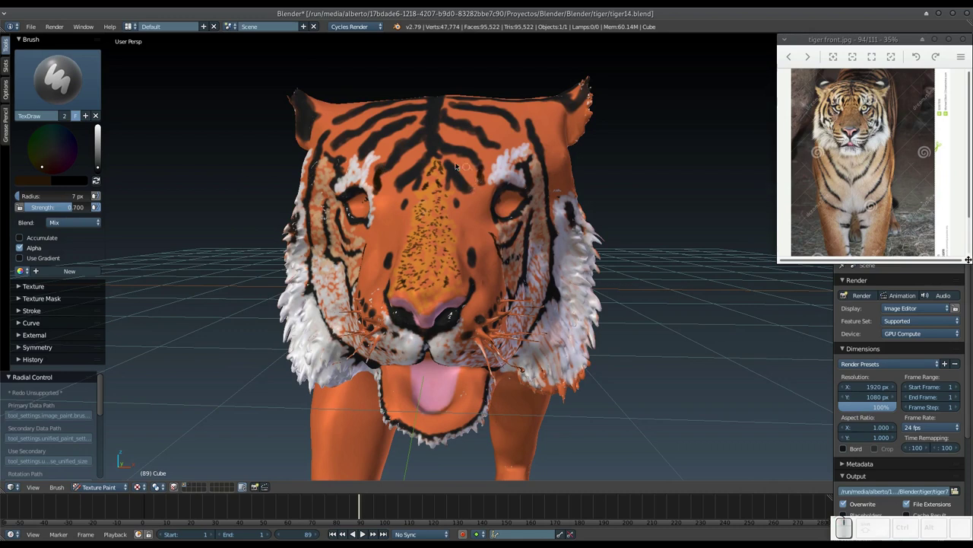
With a 3 px brush, refine fine stripe detail across the forehead, brow and face.
key(f)
click(405, 196)
drag(399, 189, 463, 189)
drag(469, 189, 447, 177)
drag(449, 180, 407, 185)
drag(418, 187, 403, 210)
drag(408, 200, 466, 209)
drag(457, 202, 390, 272)
drag(392, 252, 473, 249)
drag(478, 256, 523, 213)
click(523, 212)
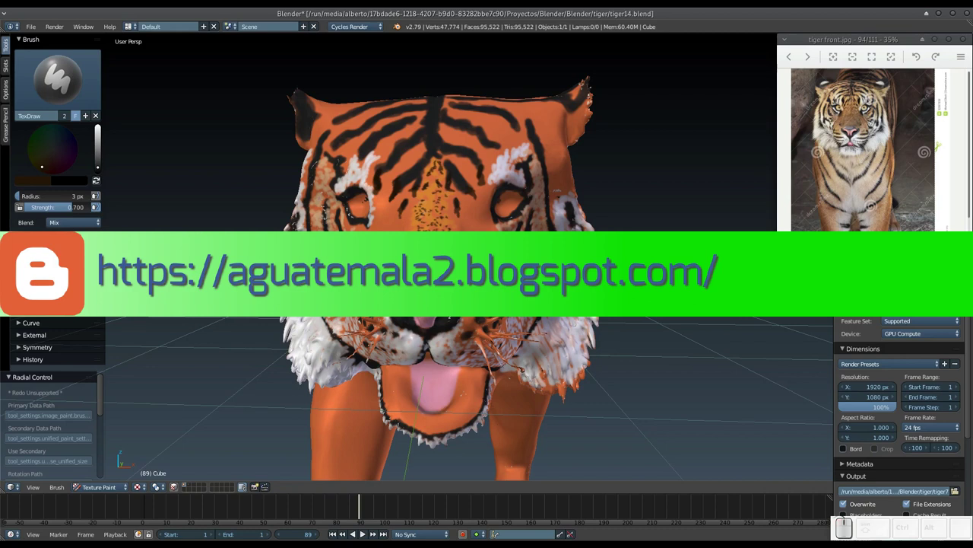
Add a last face stripe from the side, return to front view and save the .blend file.
middle_click(522, 213)
drag(476, 230, 488, 235)
middle_click(469, 230)
middle_click(453, 247)
scroll(up, 3)
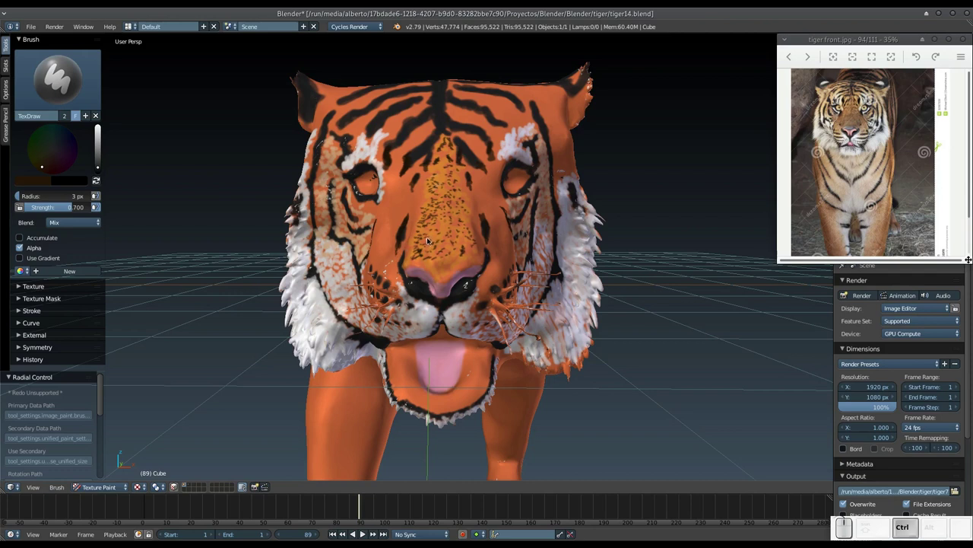
key(ctrl+s)
Change the brush colour from black to a pale peach in the colour wheel.
click(437, 243)
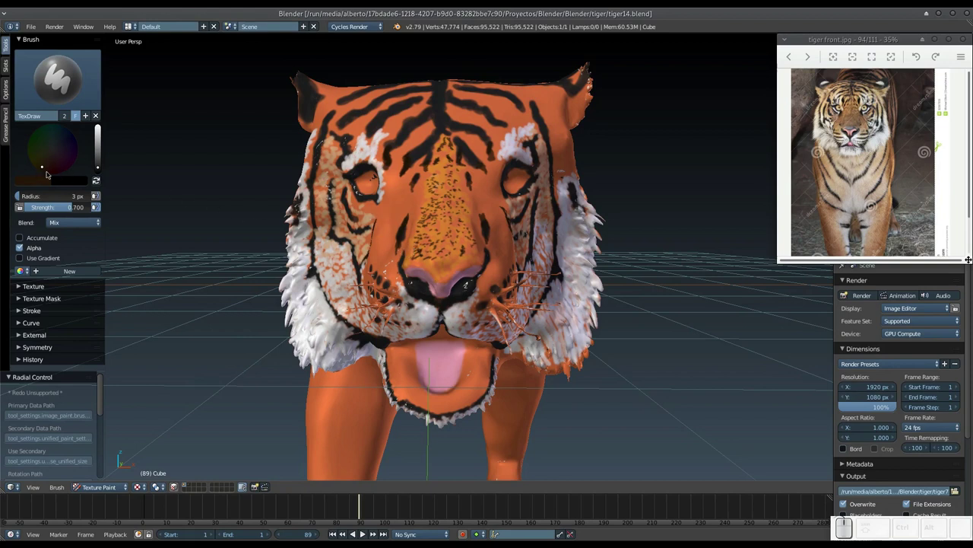
click(41, 186)
click(49, 183)
click(102, 147)
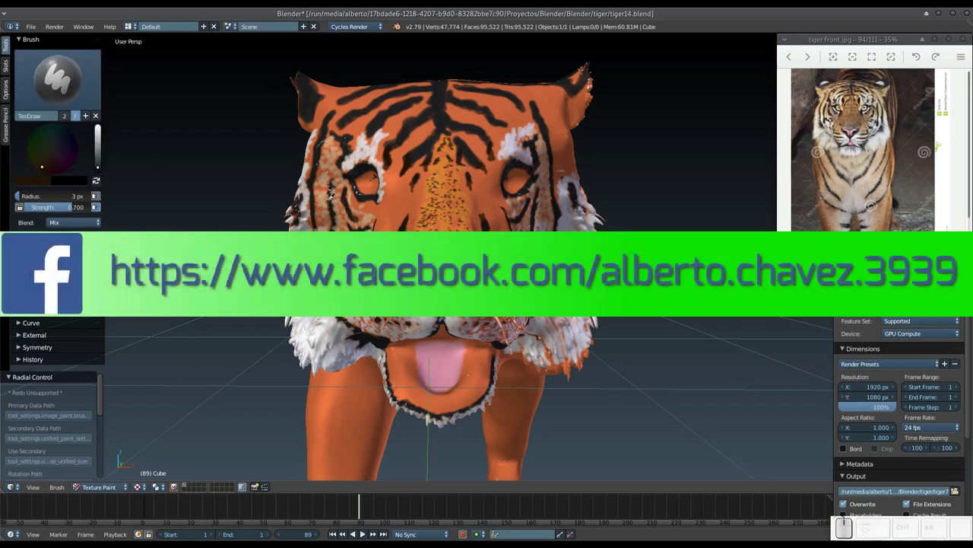
click(332, 194)
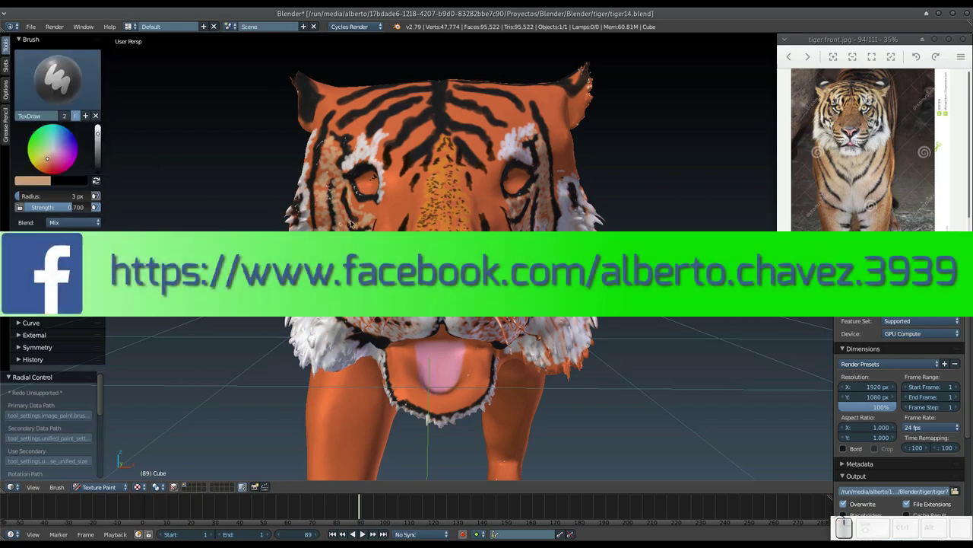
Paint peach touches beside and around both eyes to blend the fur.
drag(372, 212, 380, 199)
click(100, 135)
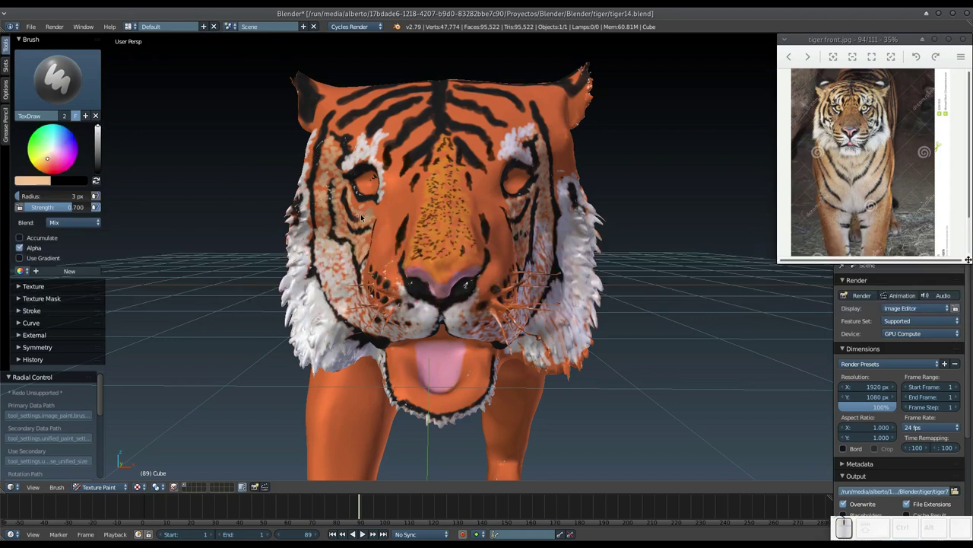
drag(374, 212, 368, 236)
click(366, 240)
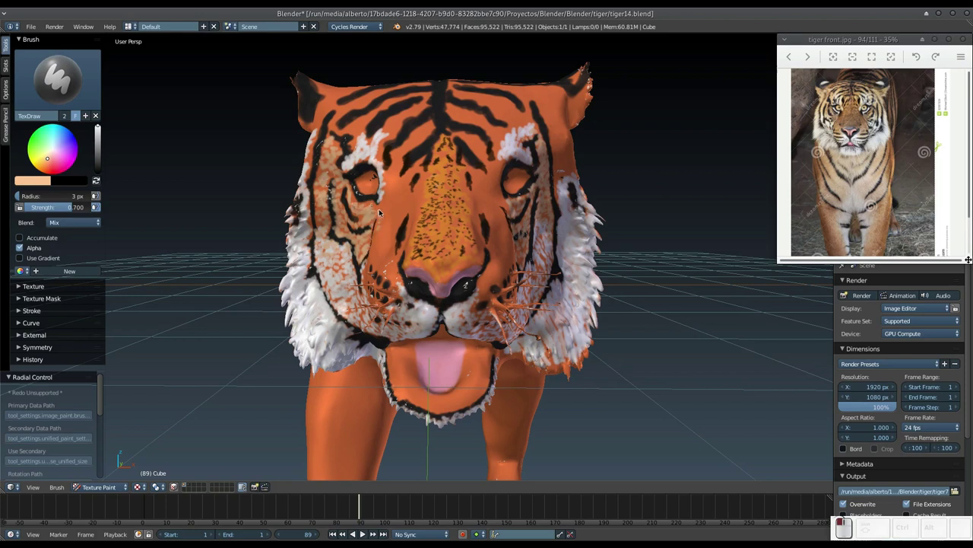
drag(389, 209, 437, 200)
drag(497, 202, 499, 208)
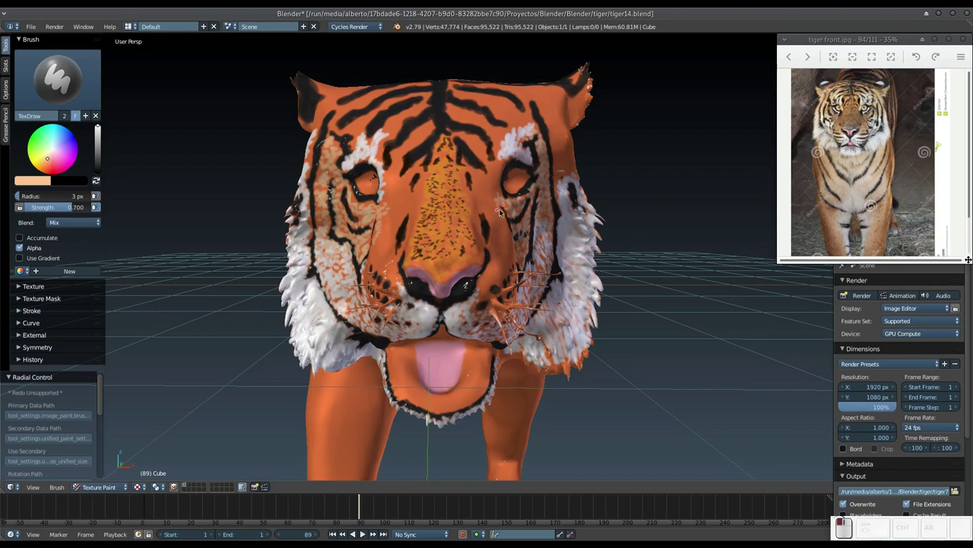
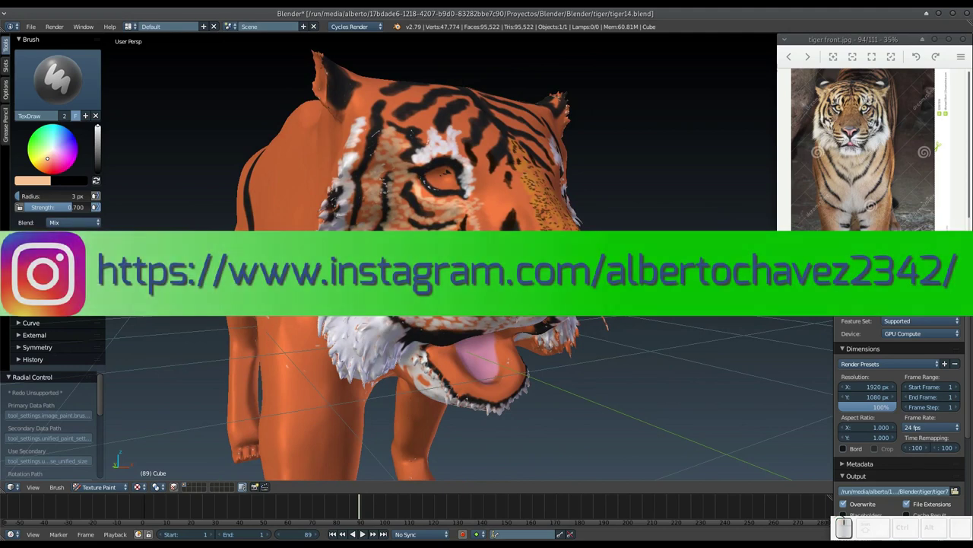
Paint whisker spots and cheek stripe detail on one side of the muzzle.
middle_click(468, 270)
drag(495, 275, 501, 283)
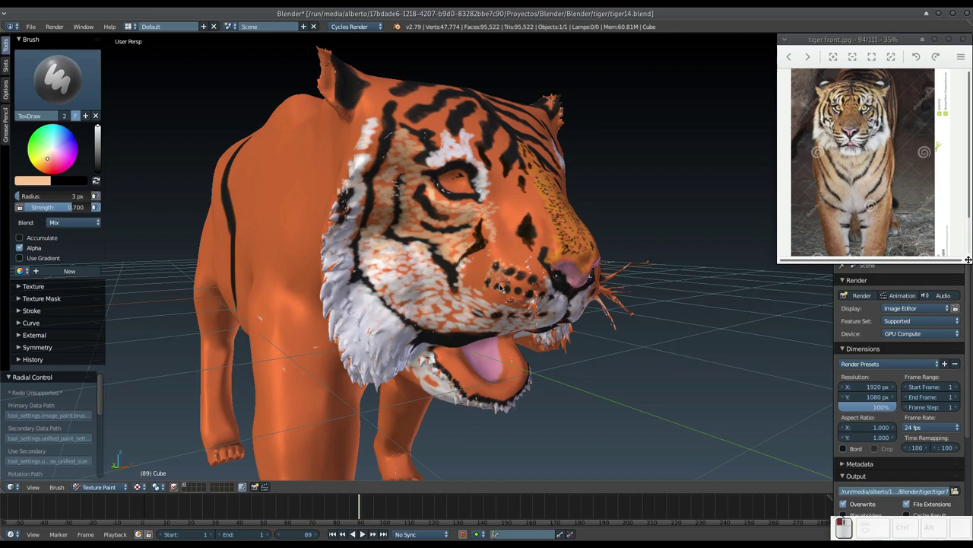
drag(506, 287, 545, 287)
drag(542, 273, 539, 277)
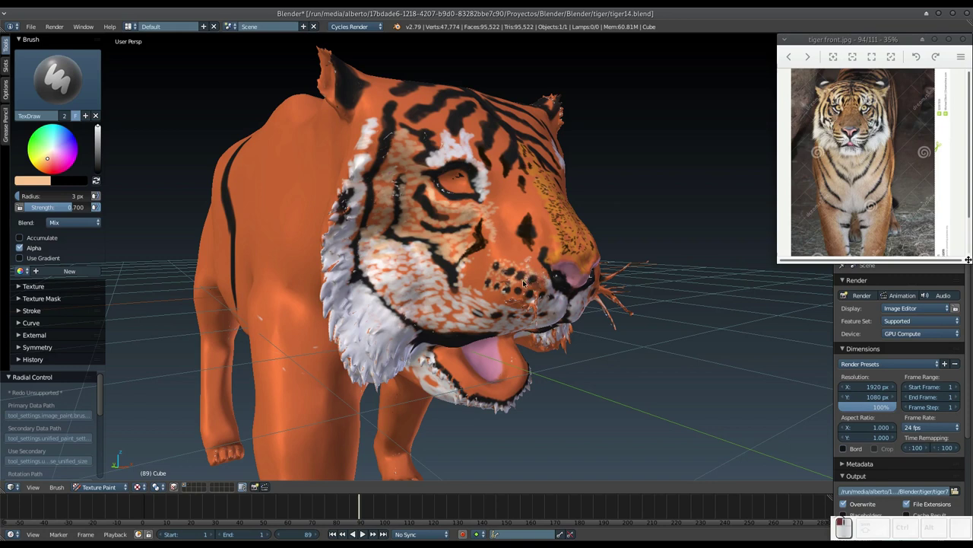
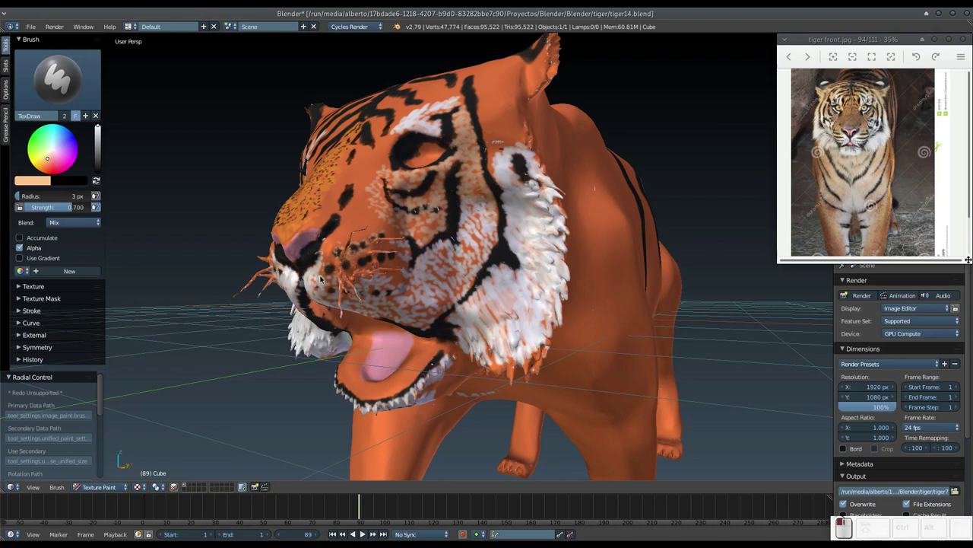
click(343, 265)
drag(359, 262, 393, 257)
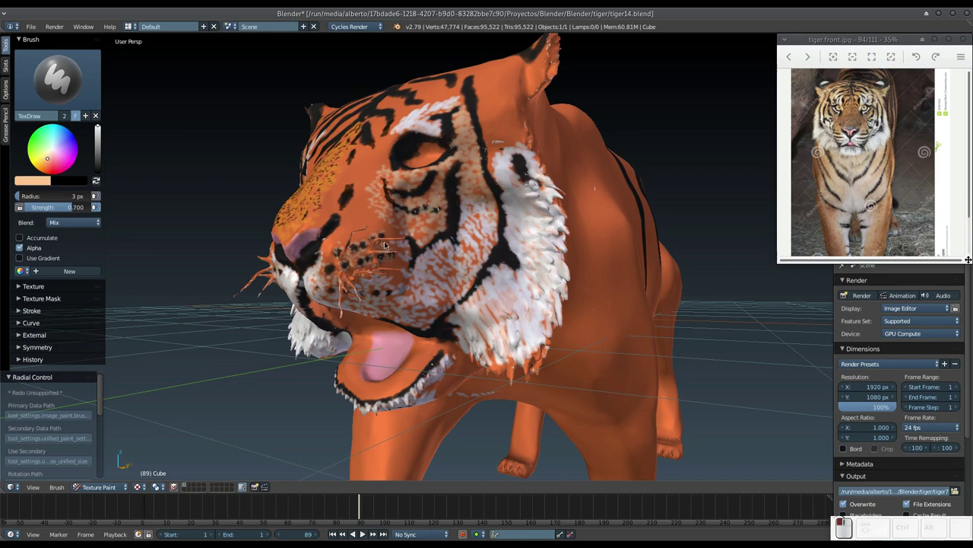
Orbit to the other side and dab a row of whisker spots on the muzzle.
middle_click(360, 258)
click(409, 267)
click(395, 258)
click(397, 250)
click(400, 249)
double_click(412, 254)
click(406, 254)
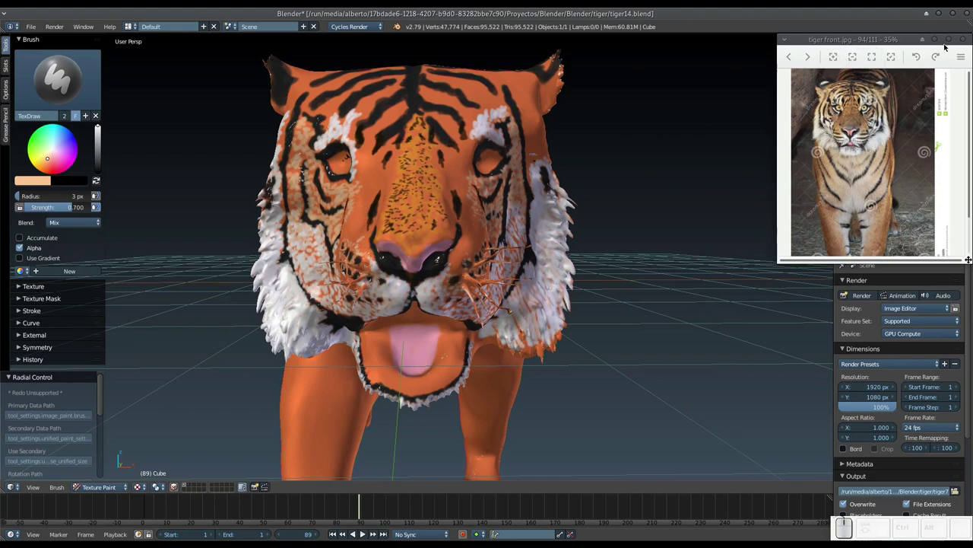
Close the reference photo and save the painted tiger texture via Image > Save Image.
click(969, 42)
click(890, 238)
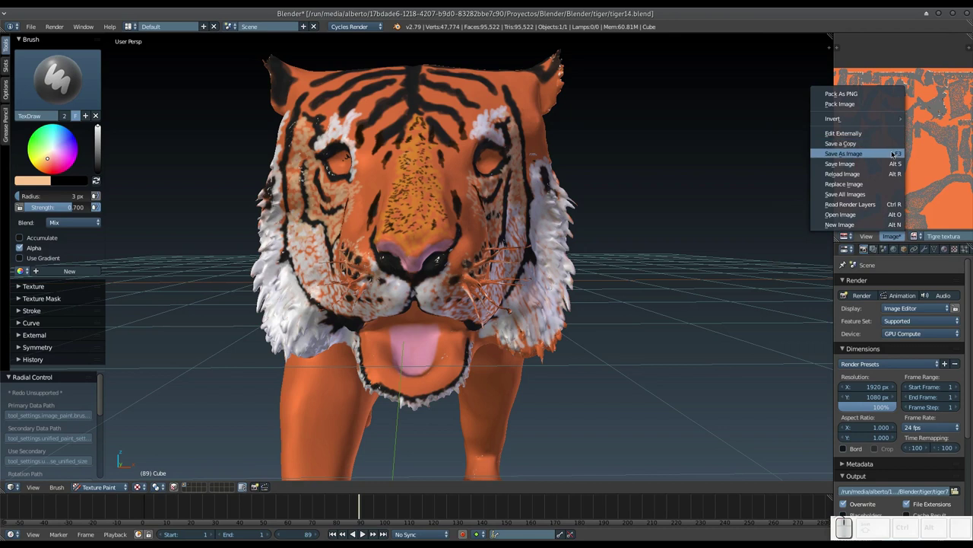
click(896, 156)
click(954, 54)
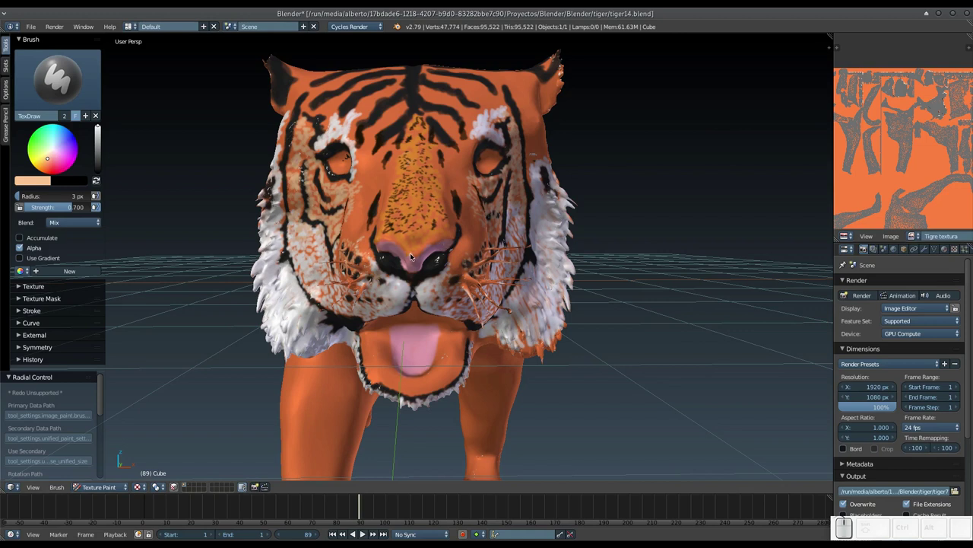
Preview the tiger in rendered shading, return to textured view and switch to camera view.
key(shift+z)
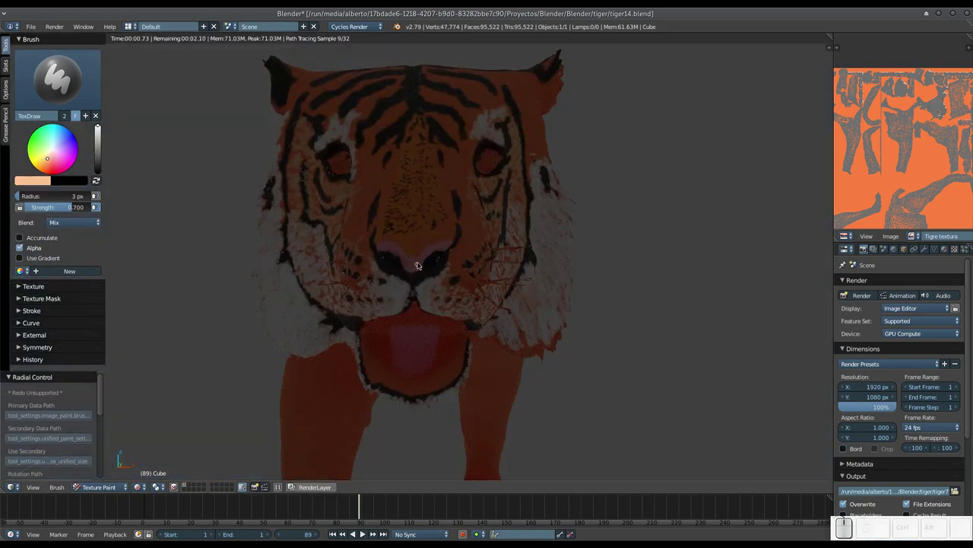
click(191, 486)
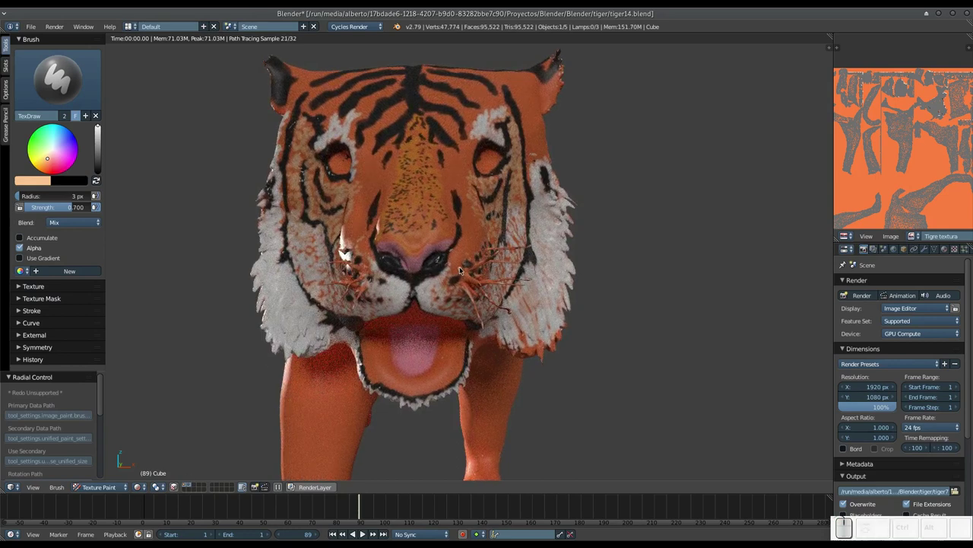
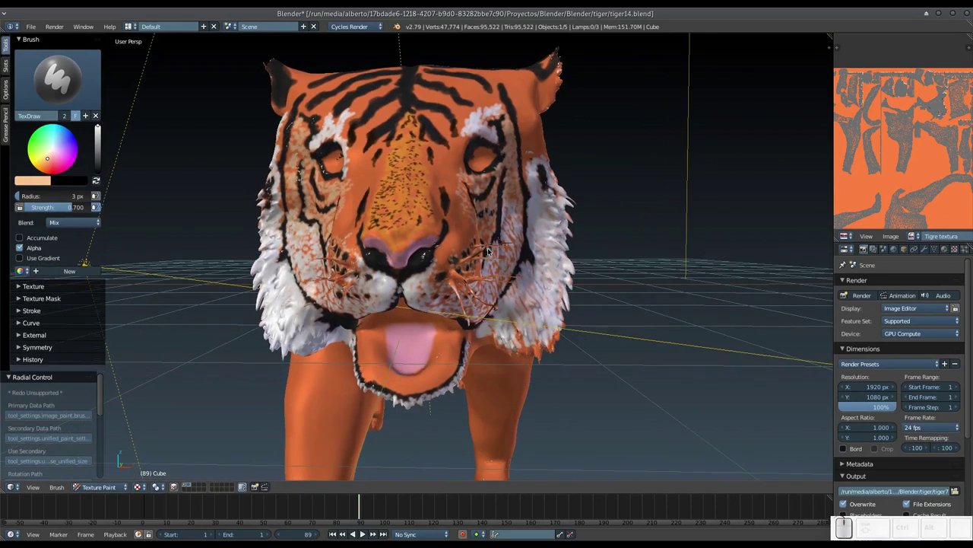
key(KP_0)
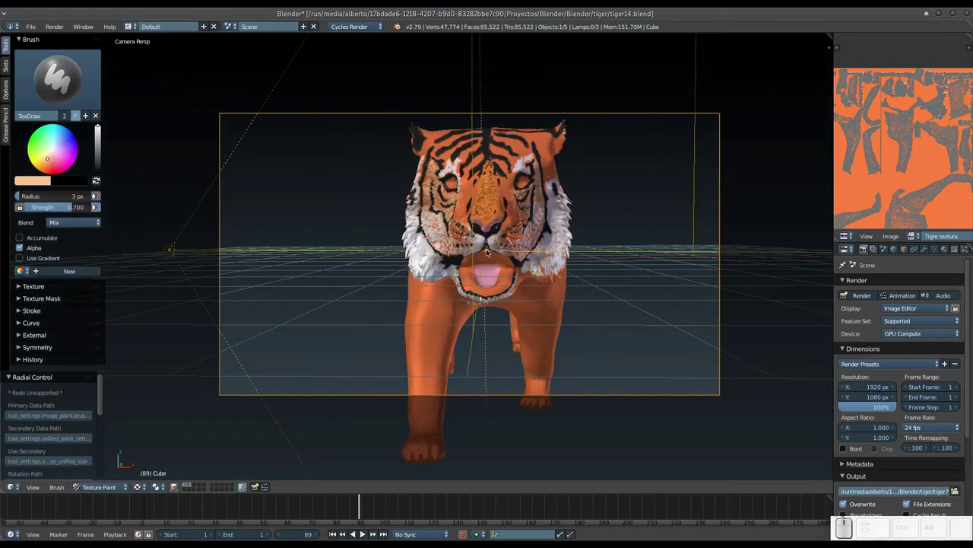